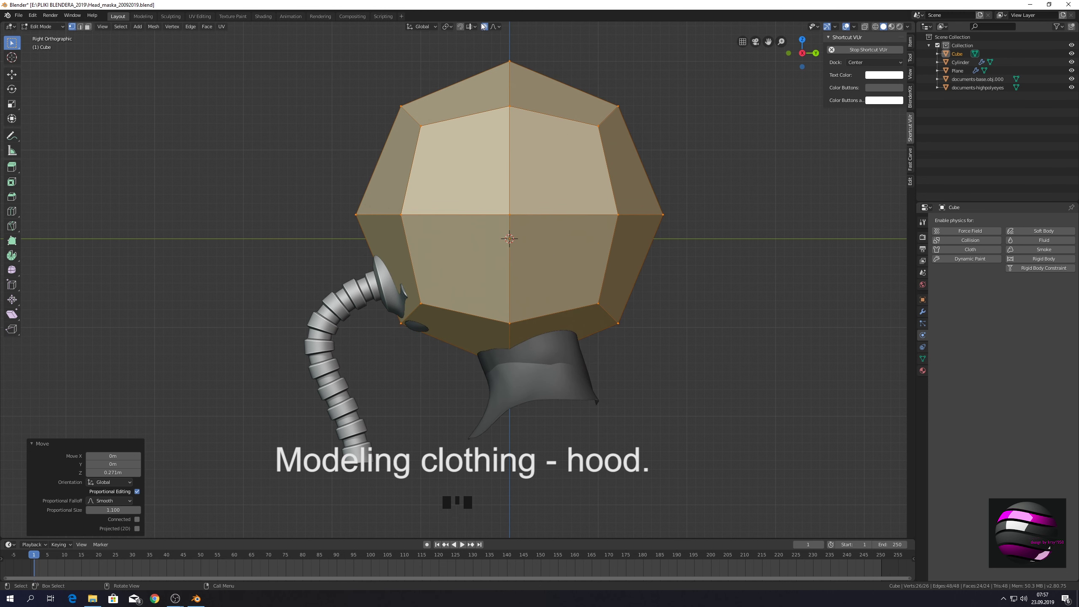
- Deselect the cage, enable X-ray, and circle-select its lower vertices to pull them toward the neck
click(484, 27)
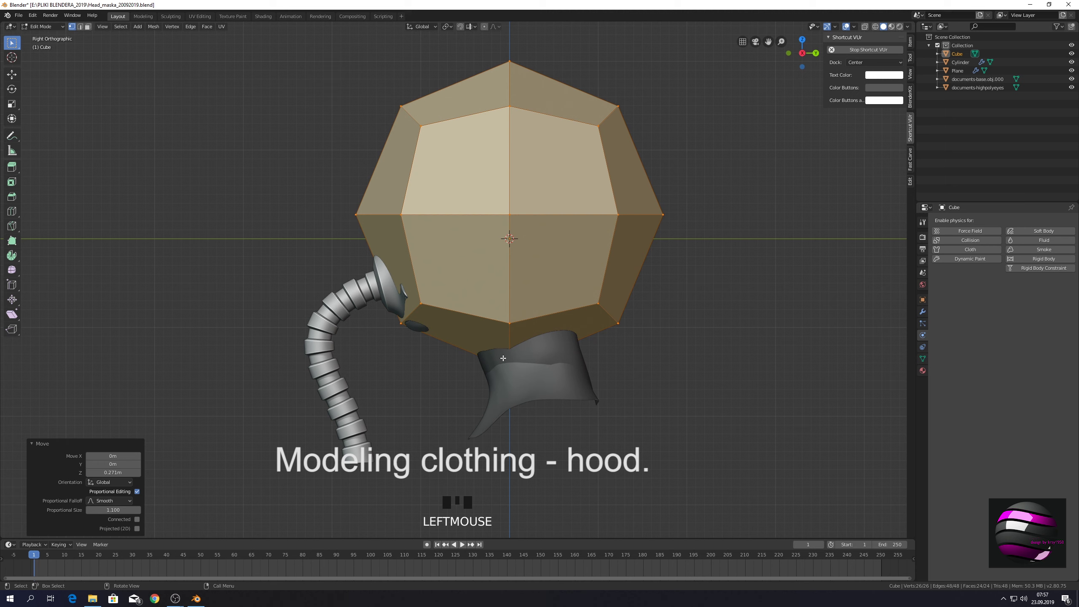
click(863, 29)
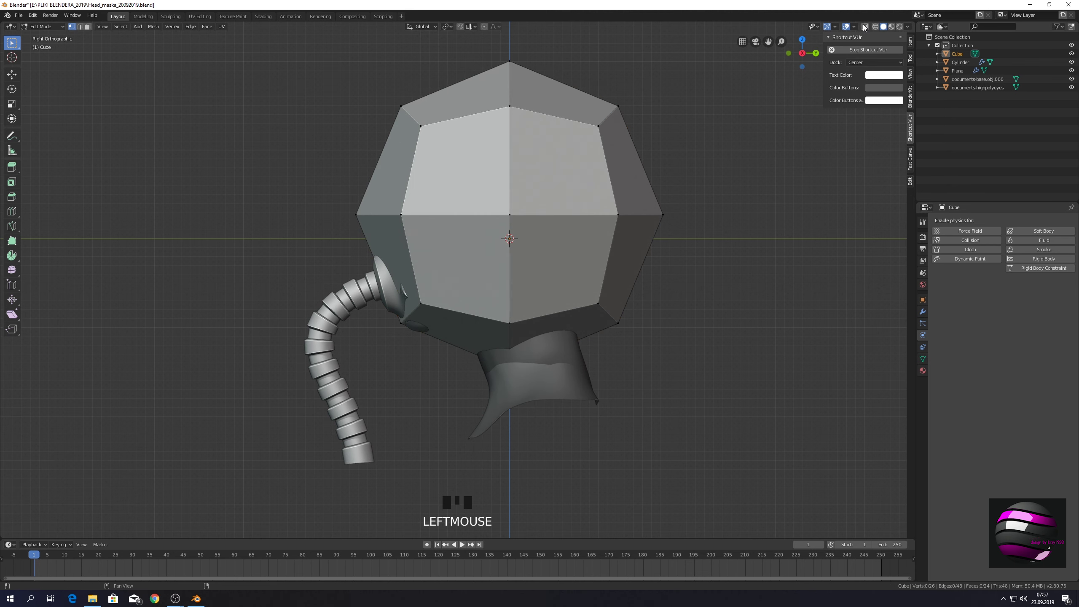
click(865, 26)
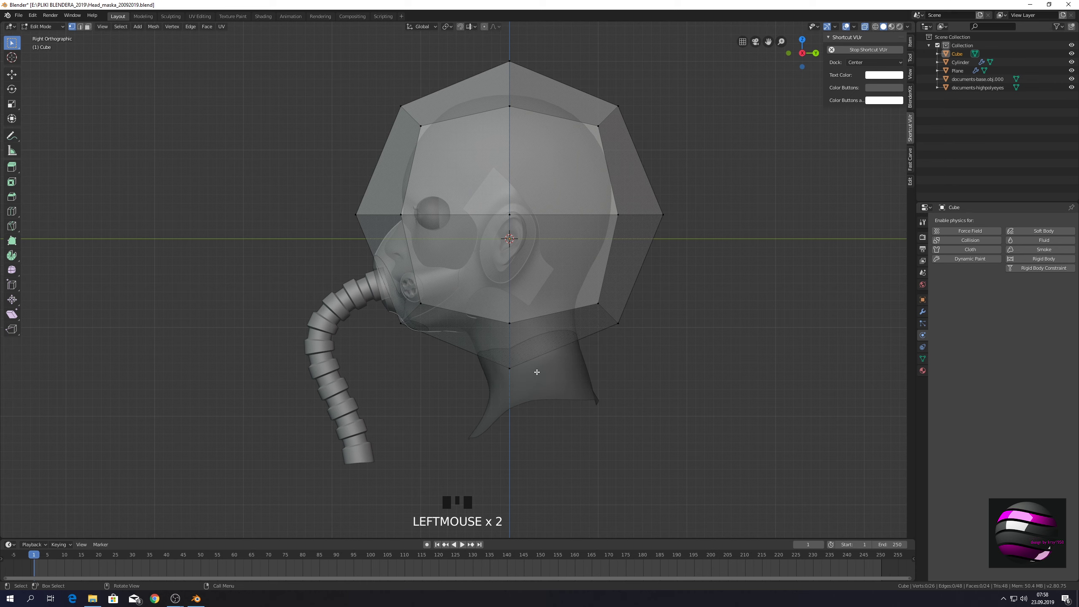
key(c)
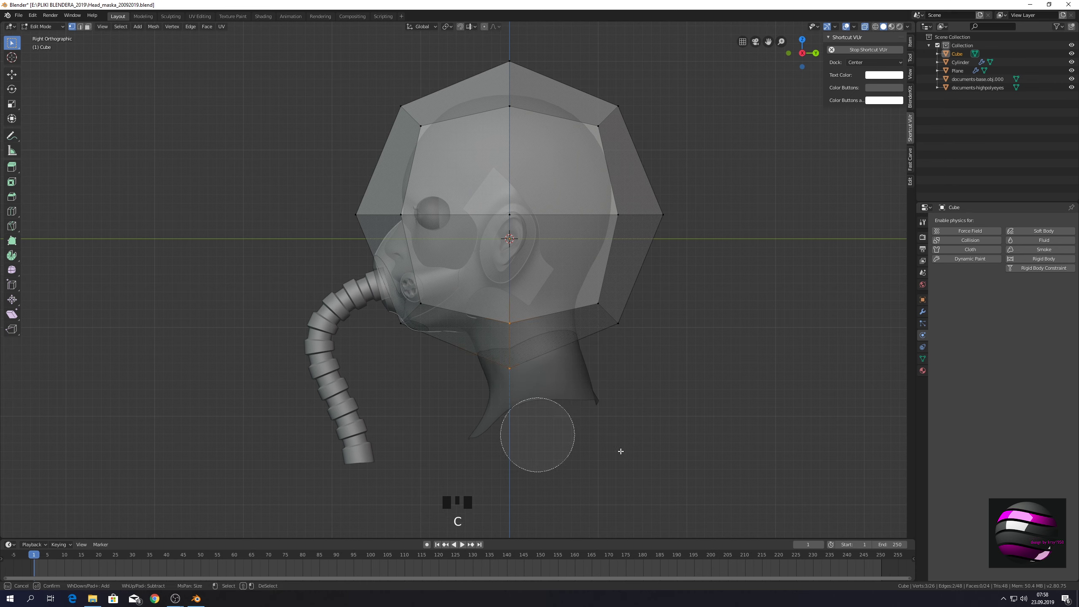
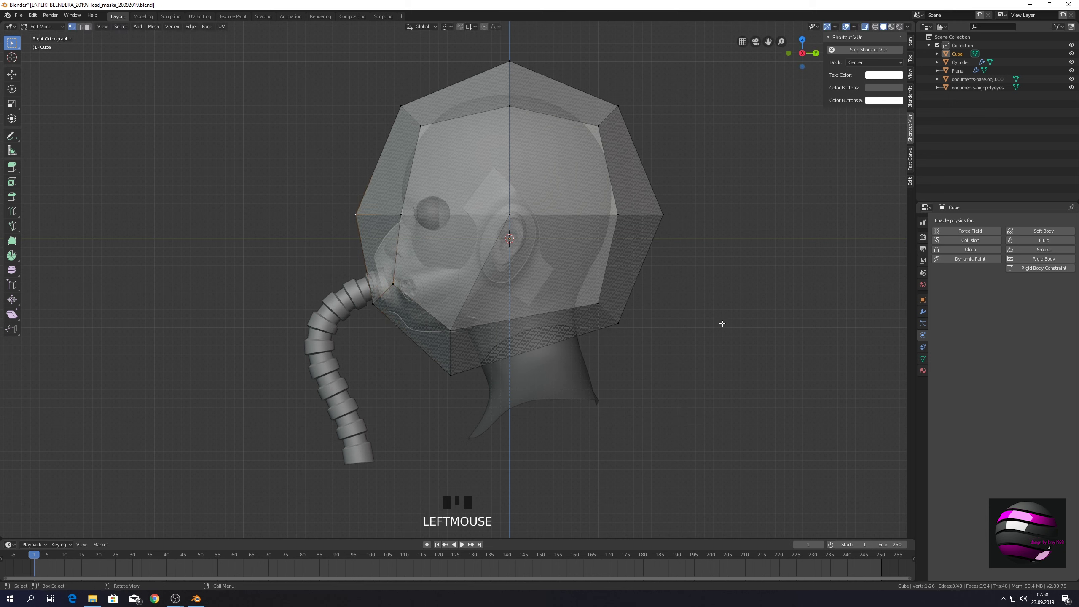
- Delete the front faces and, in face select, extrude the bottom down over the shoulders
key(x)
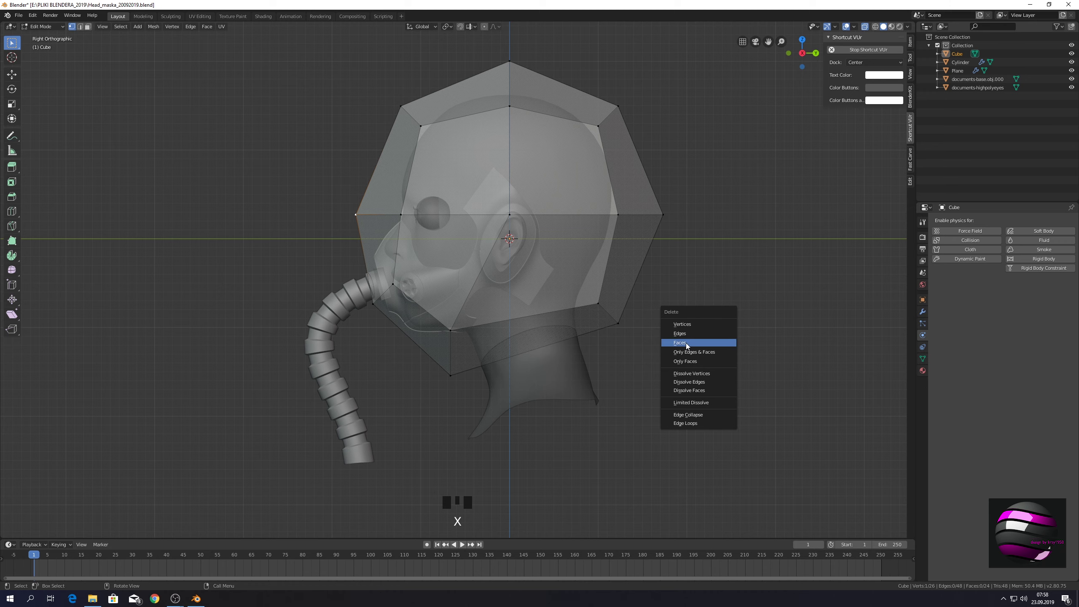
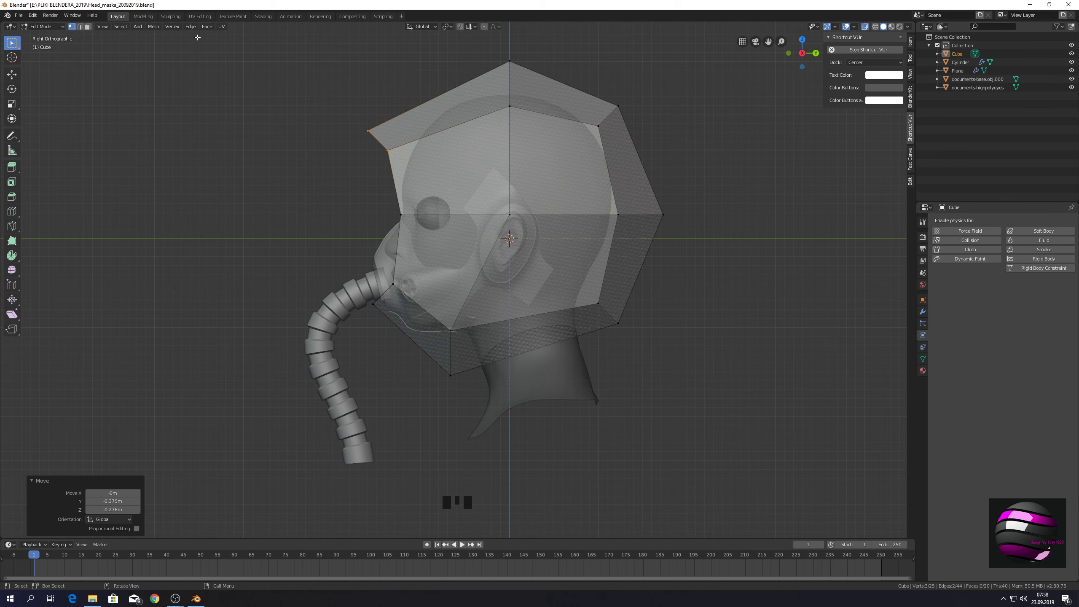
click(91, 29)
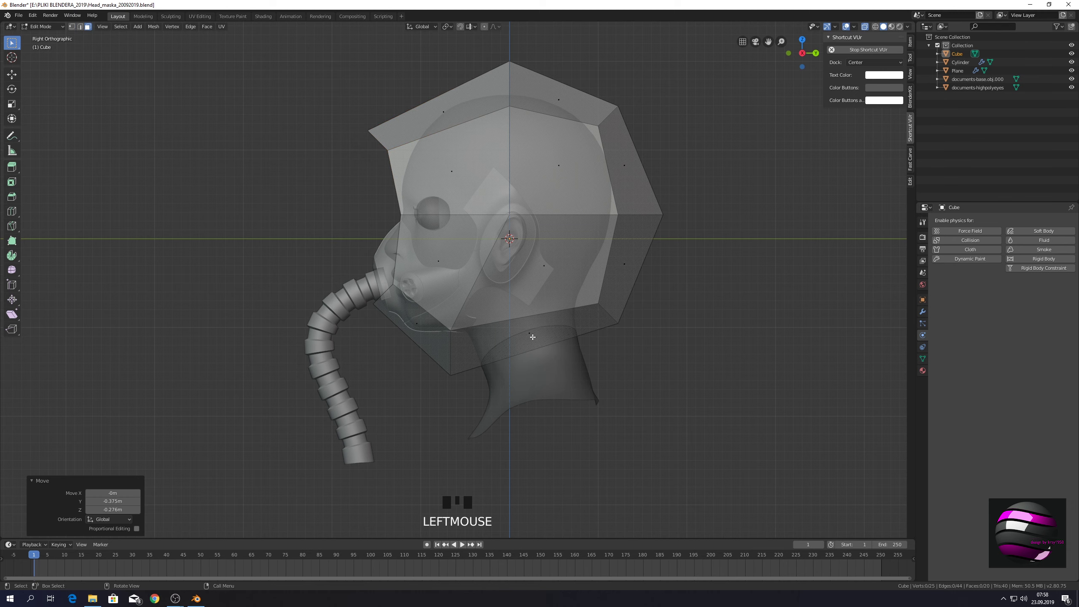
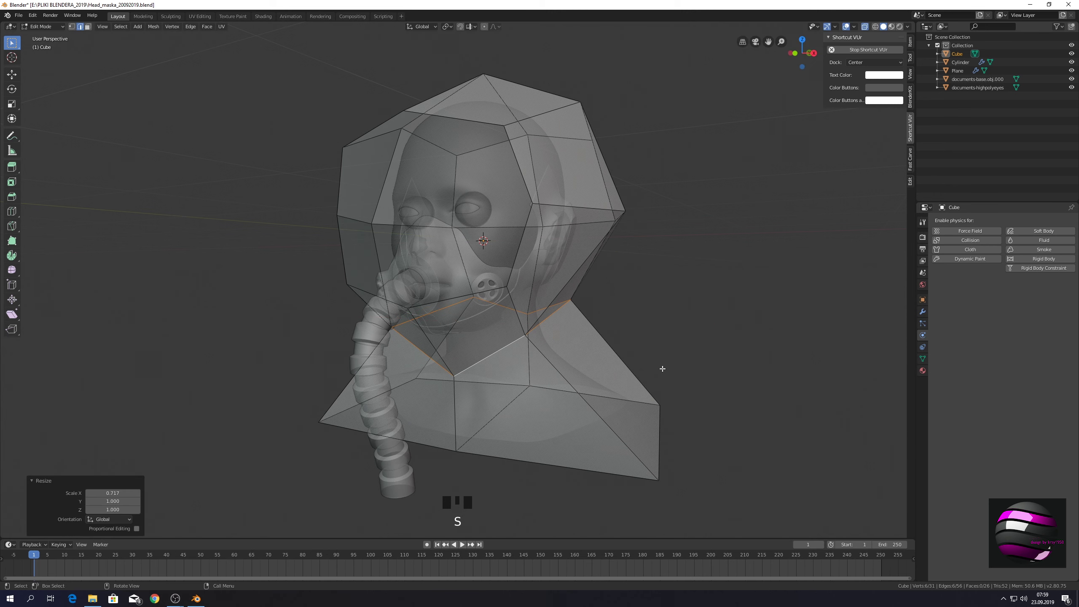
- From front view, grow the side-face selection and scale it inward along X to hug the head
key(KP_1)
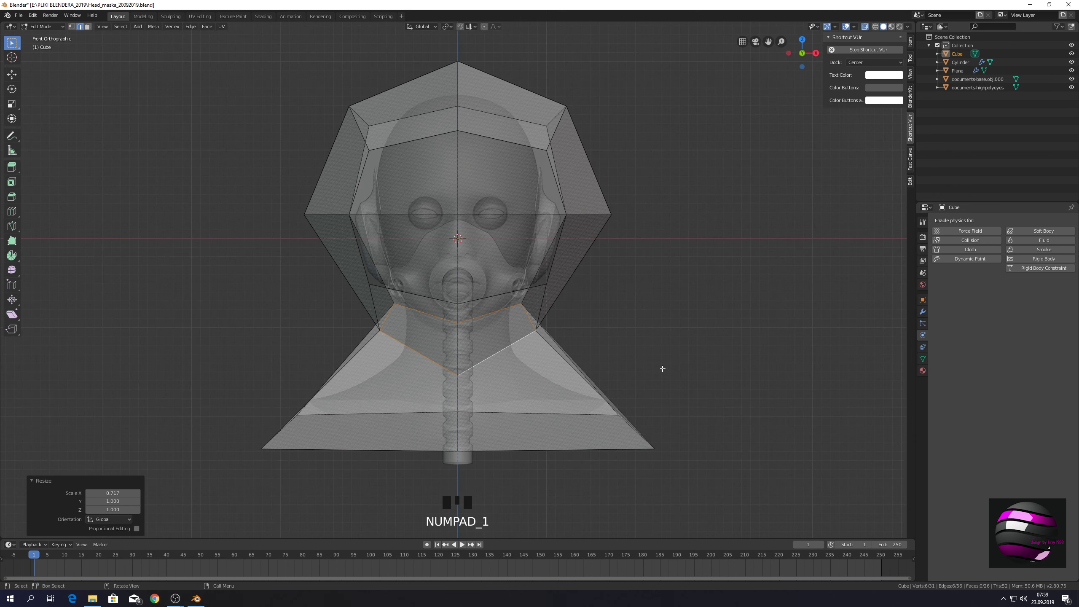
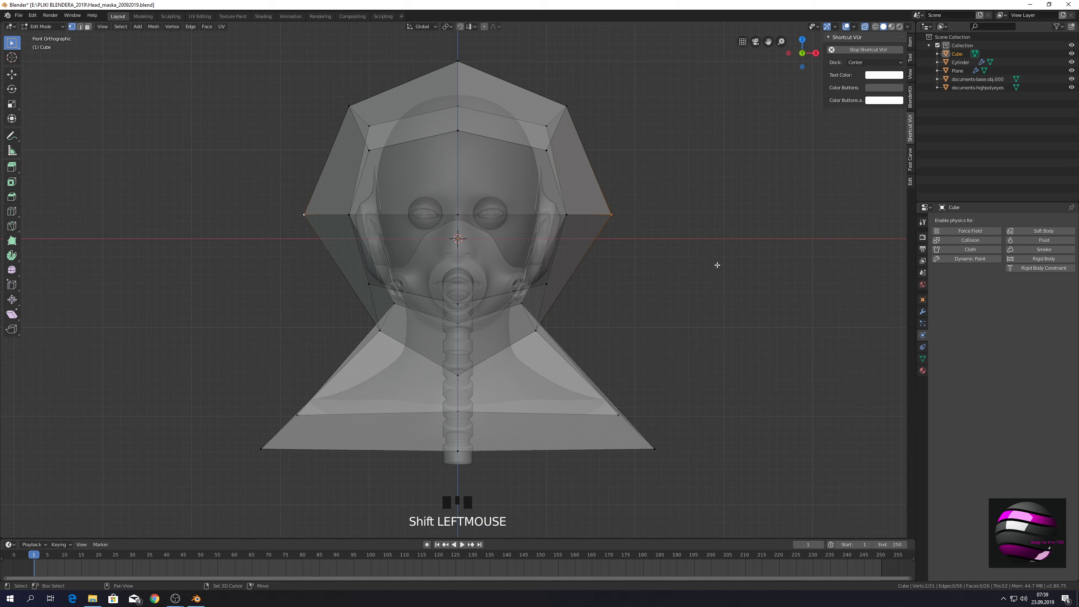
key(ctrl+KP_Add)
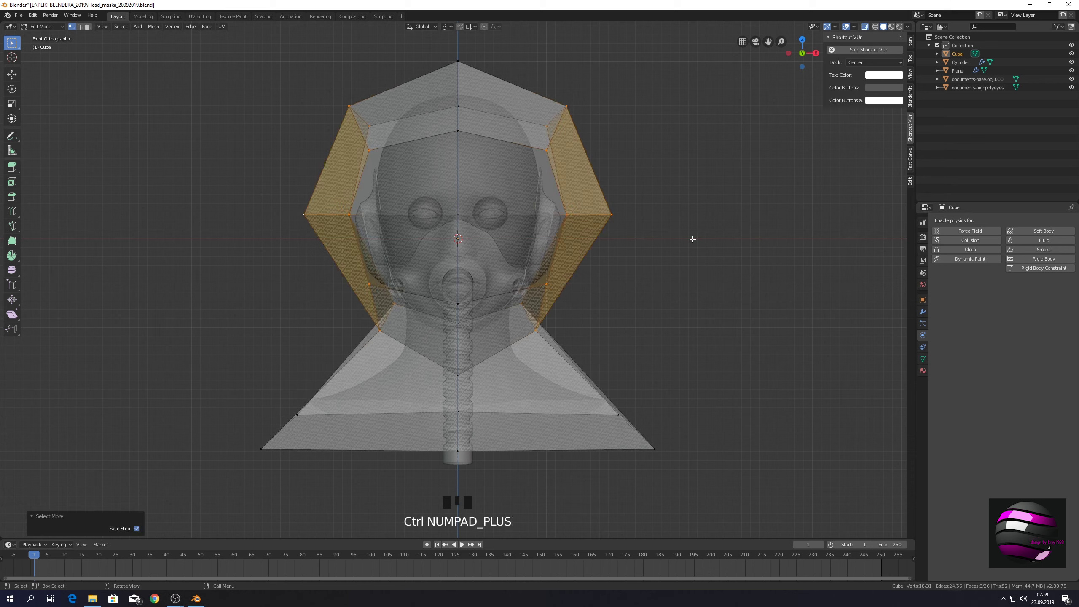
key(s)
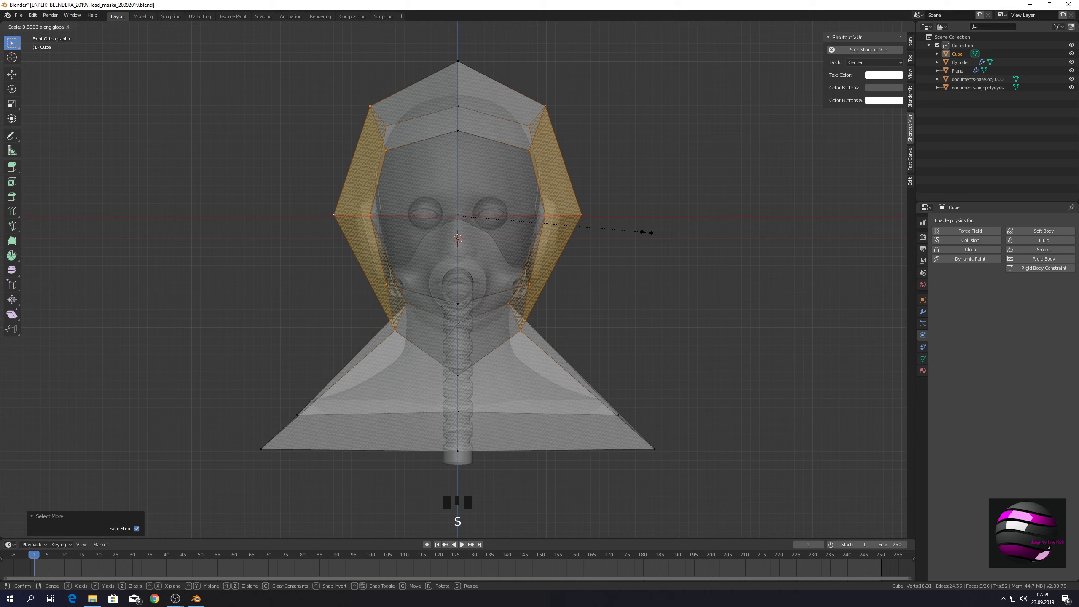
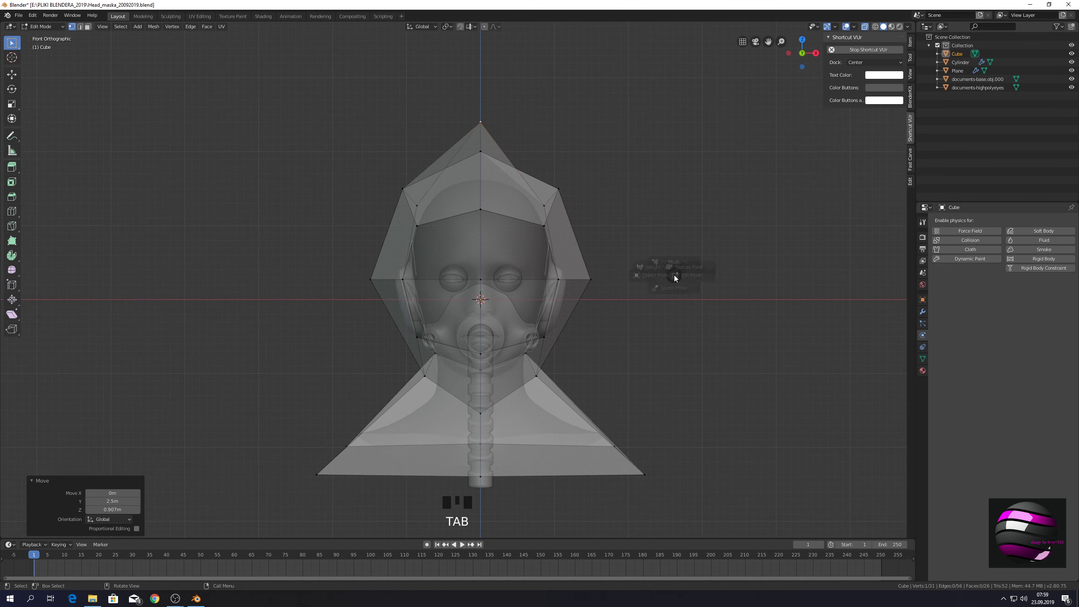
- In Object Mode add a Subdivision Surface modifier at level 3 and turn off X-ray to check the hood
drag(690, 292, 955, 269)
click(924, 314)
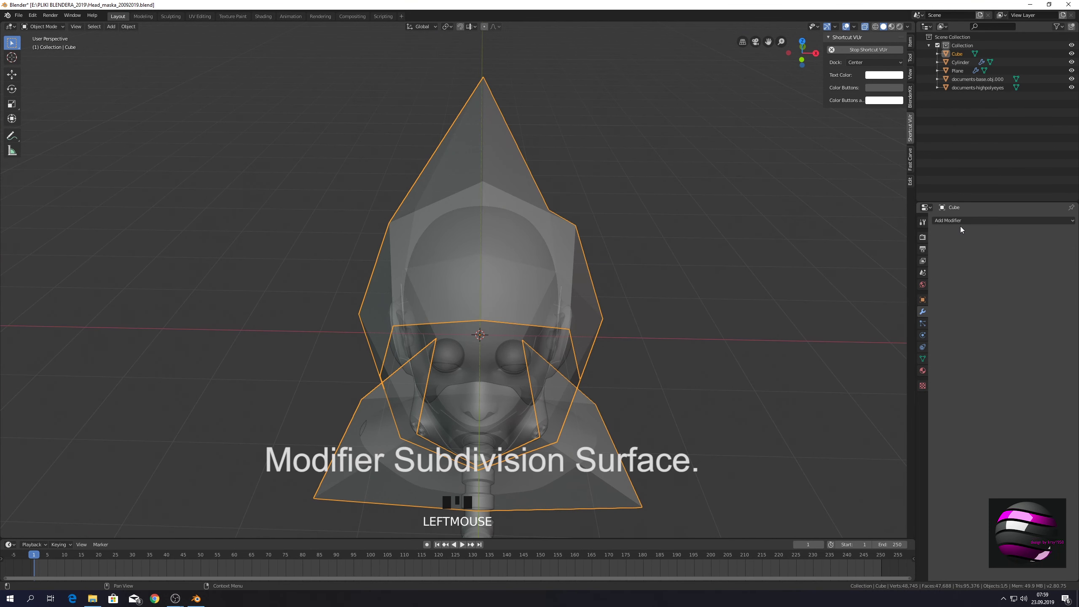
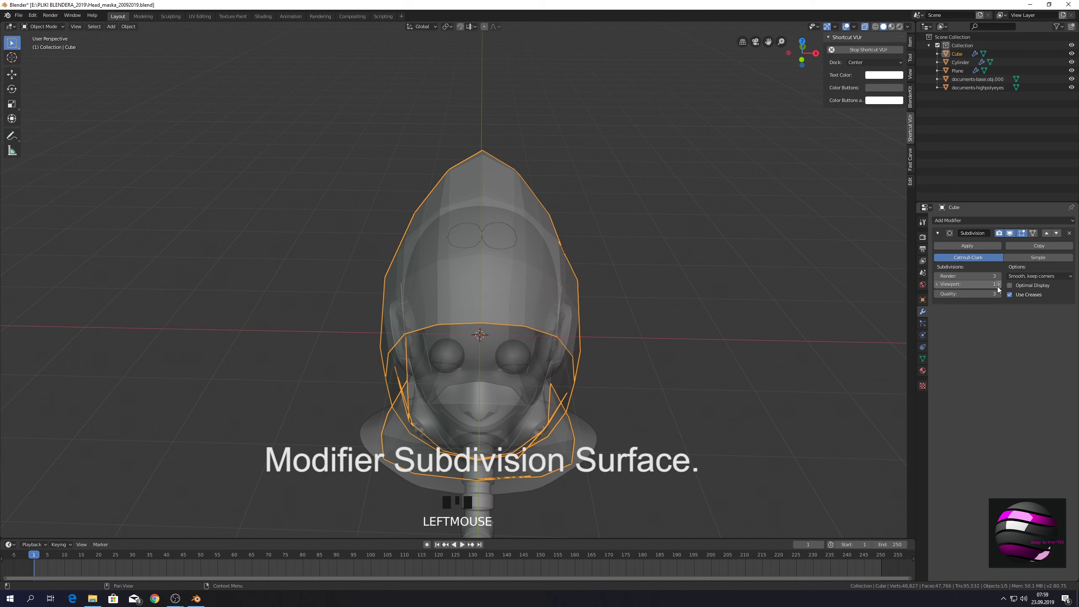
key(KP_1)
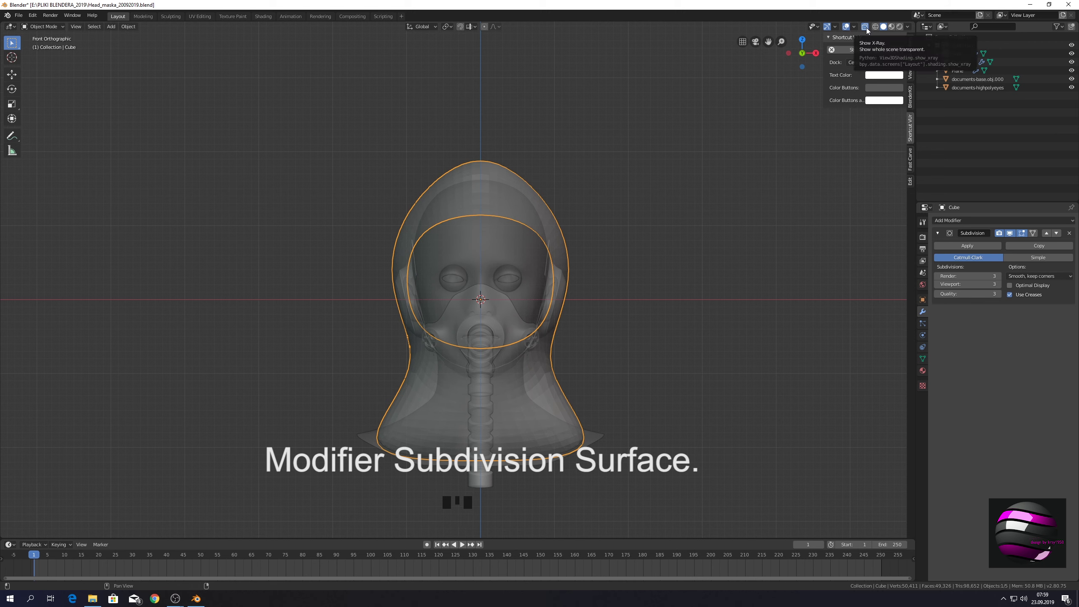
click(869, 30)
drag(729, 261, 575, 277)
click(453, 282)
- In Edit Mode with X-ray on, delete the hood's bottom faces and reshape vertices from side view
key(Tab)
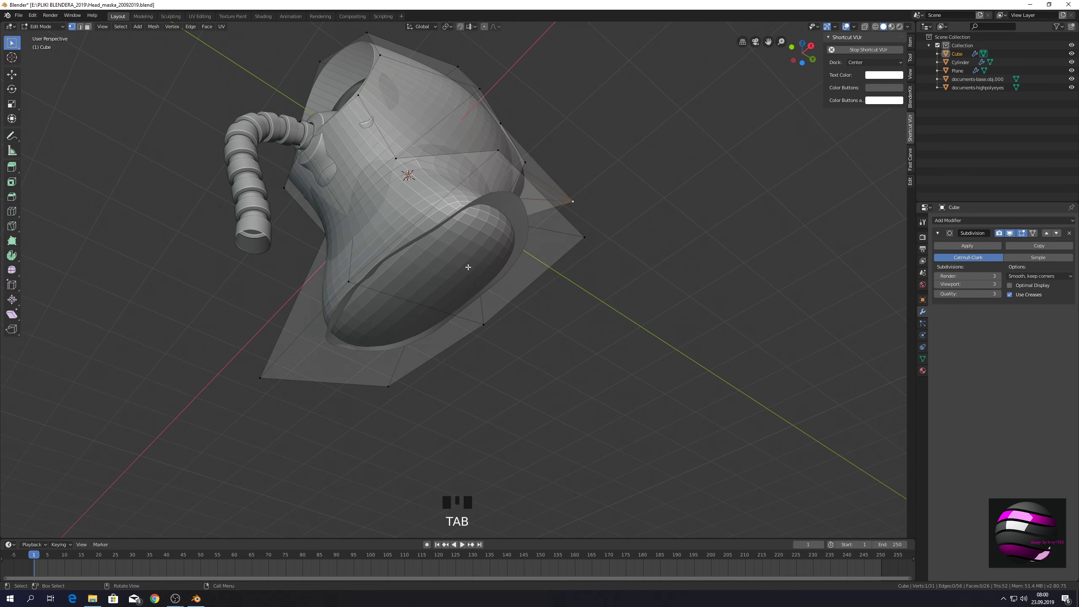
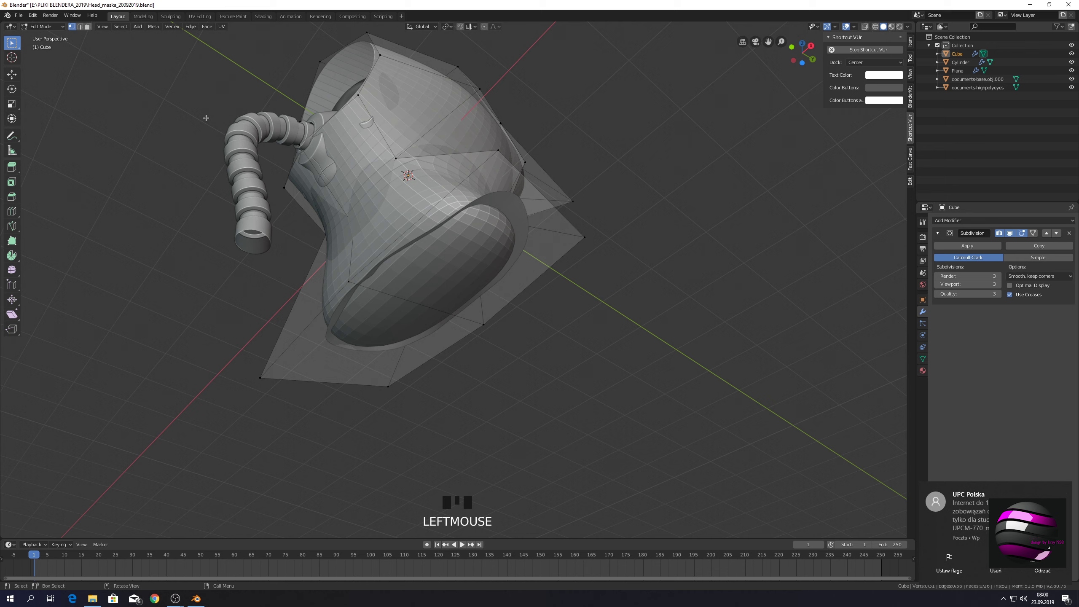
click(88, 30)
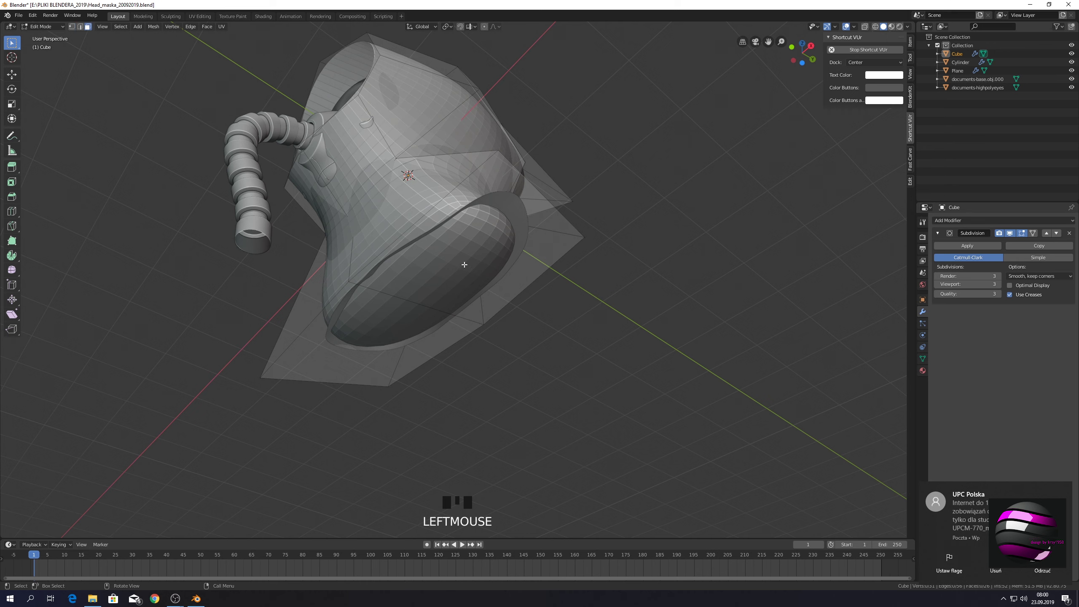
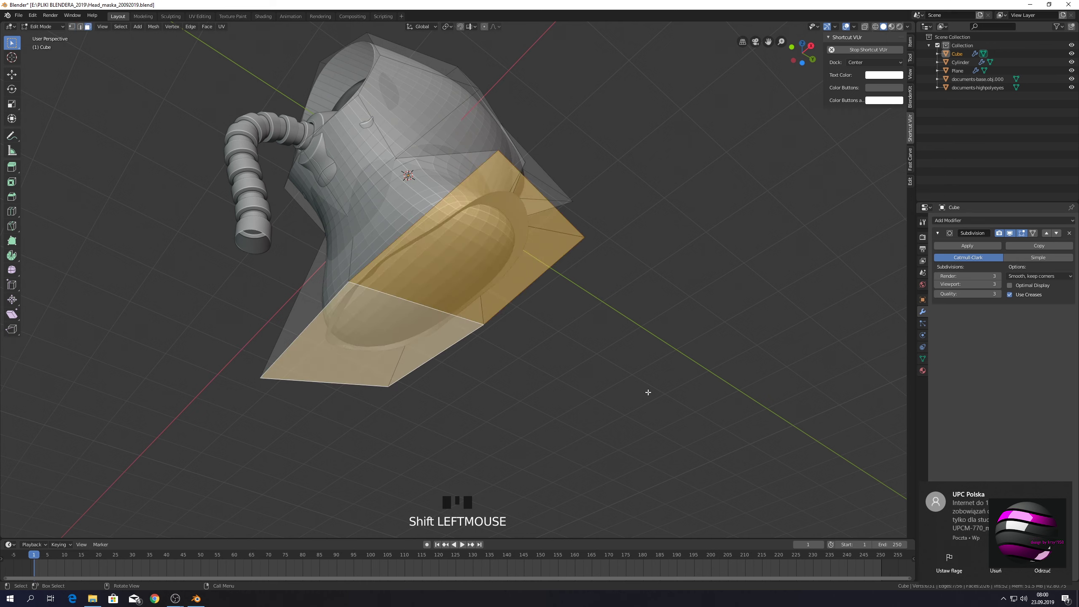
key(x)
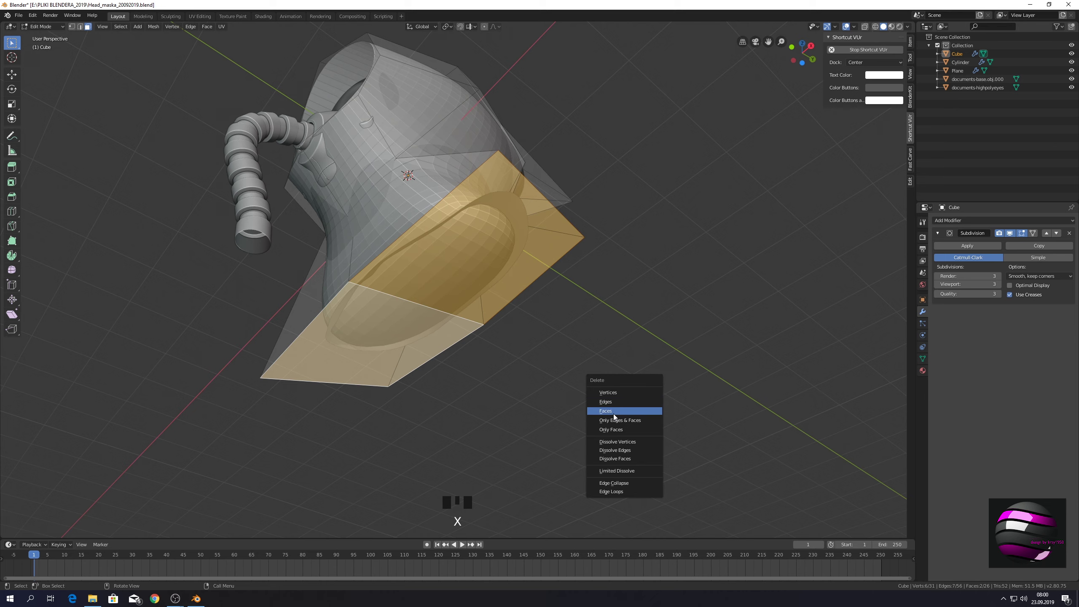
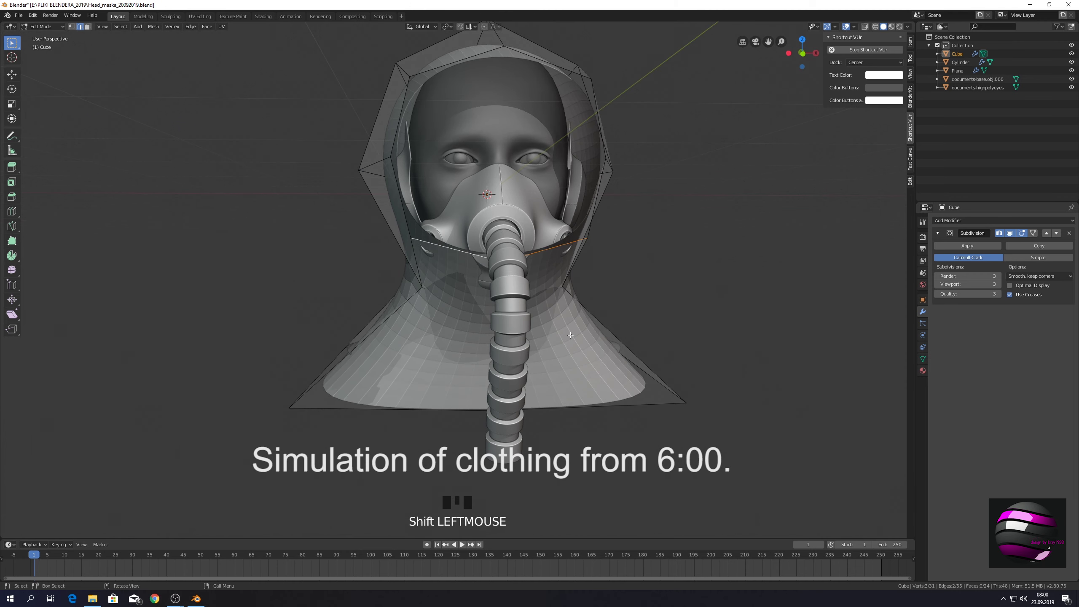
key(KP_3)
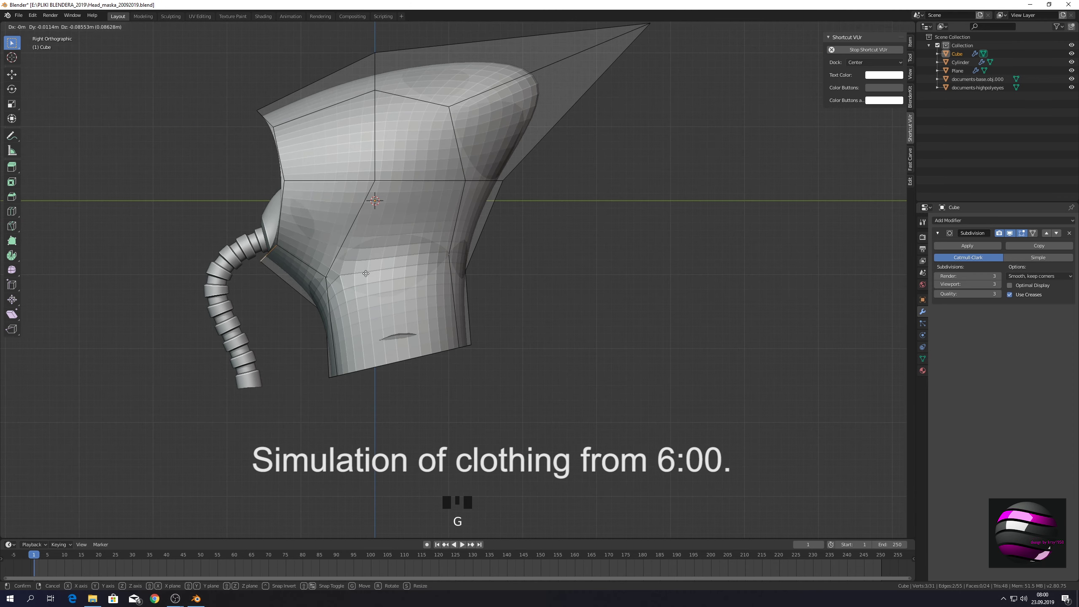
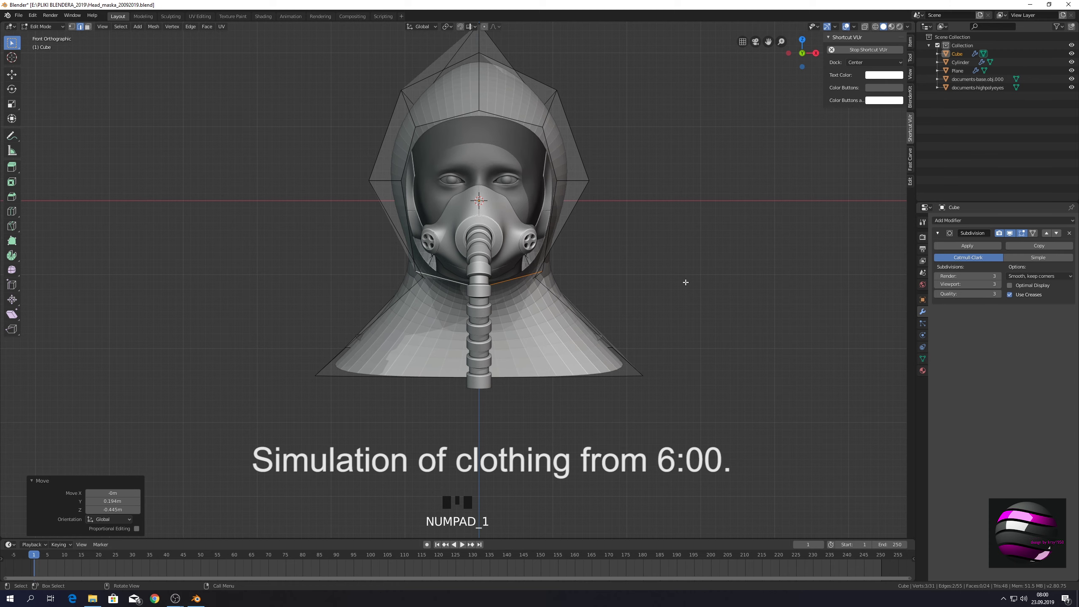
- Apply the Subdivision modifier in Object Mode, then bring up the mode pie to re-enter editing
key(Tab)
drag(656, 296, 635, 297)
key(Tab)
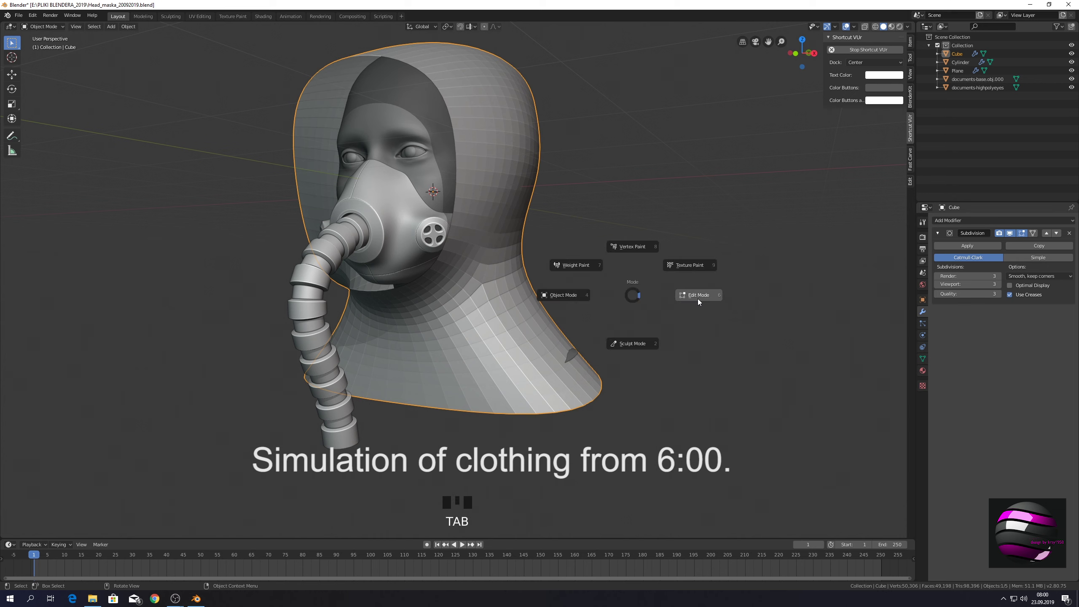
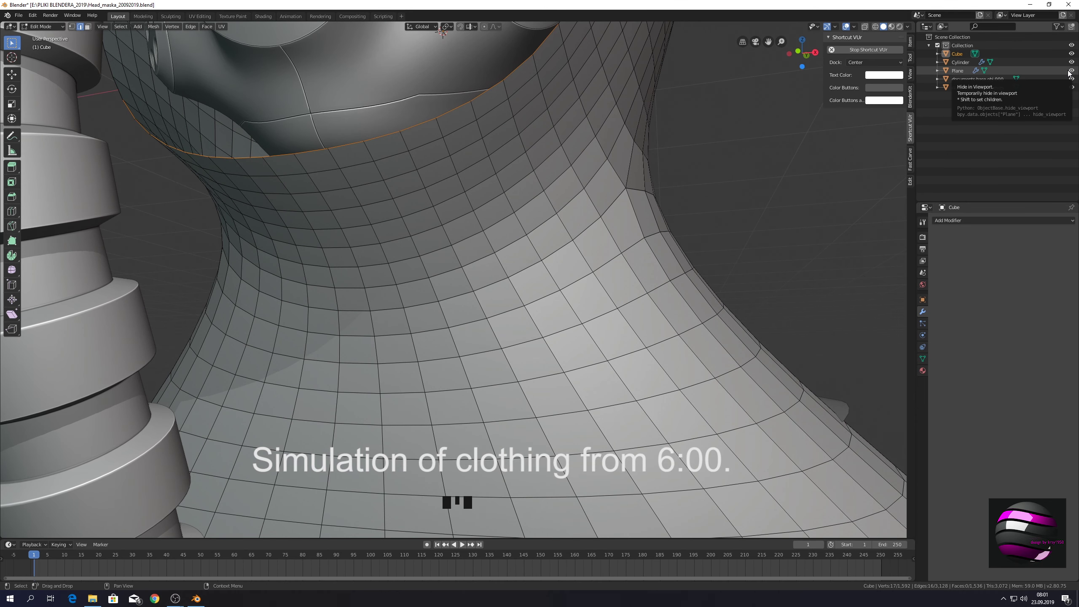
- Hide the Cylinder and Plane in the Outliner and face the hood from the front to pick neck faces
click(1073, 63)
click(1074, 72)
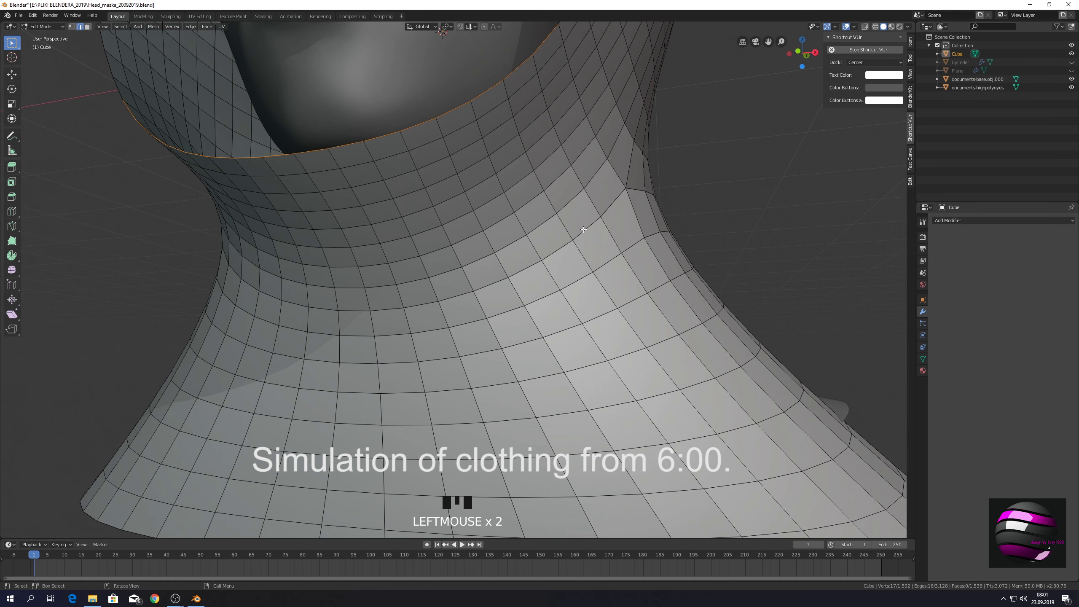
key(KP_1)
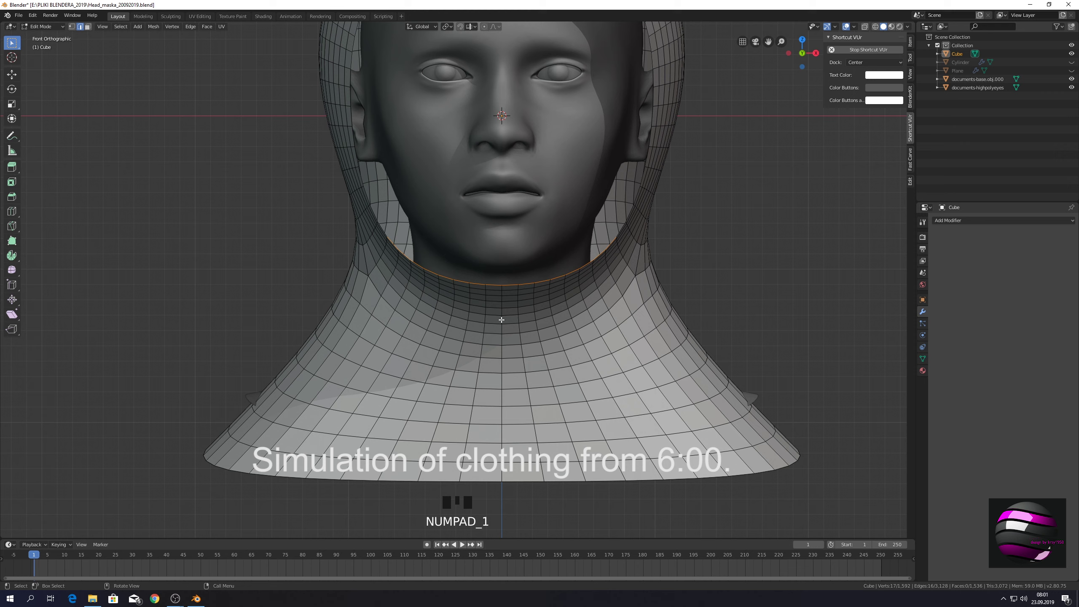
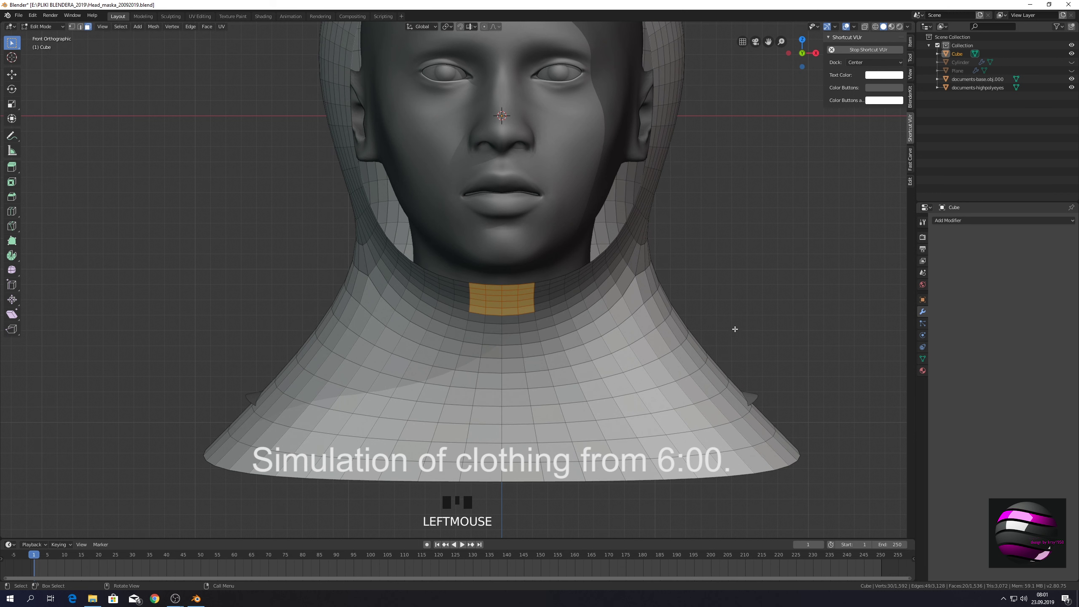
- Delete the selected chest faces, symmetrize the whole mesh, and return to Object Mode
key(x)
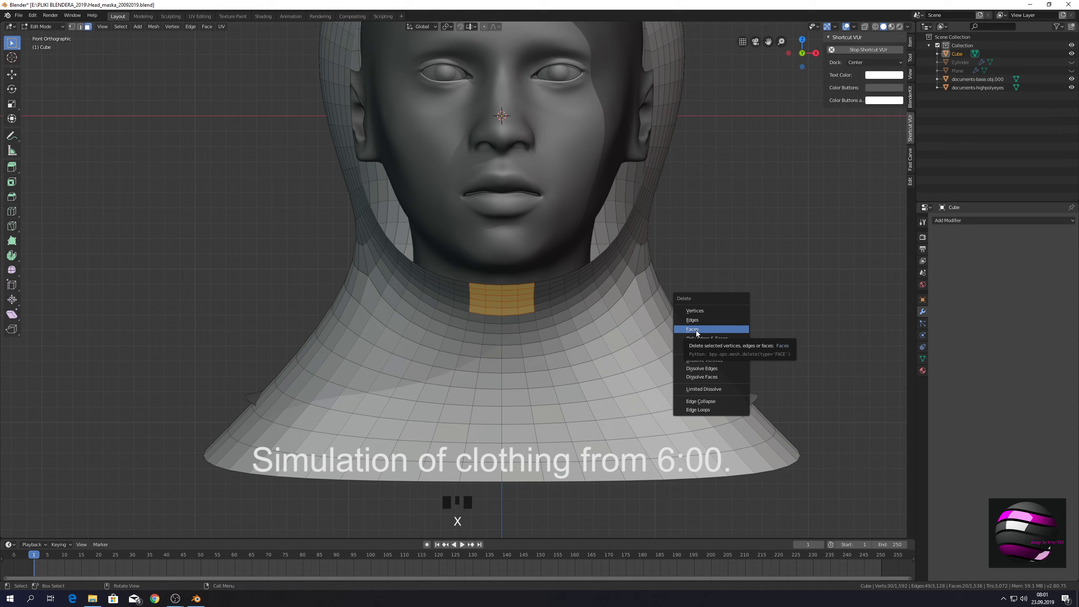
scroll(down, 3)
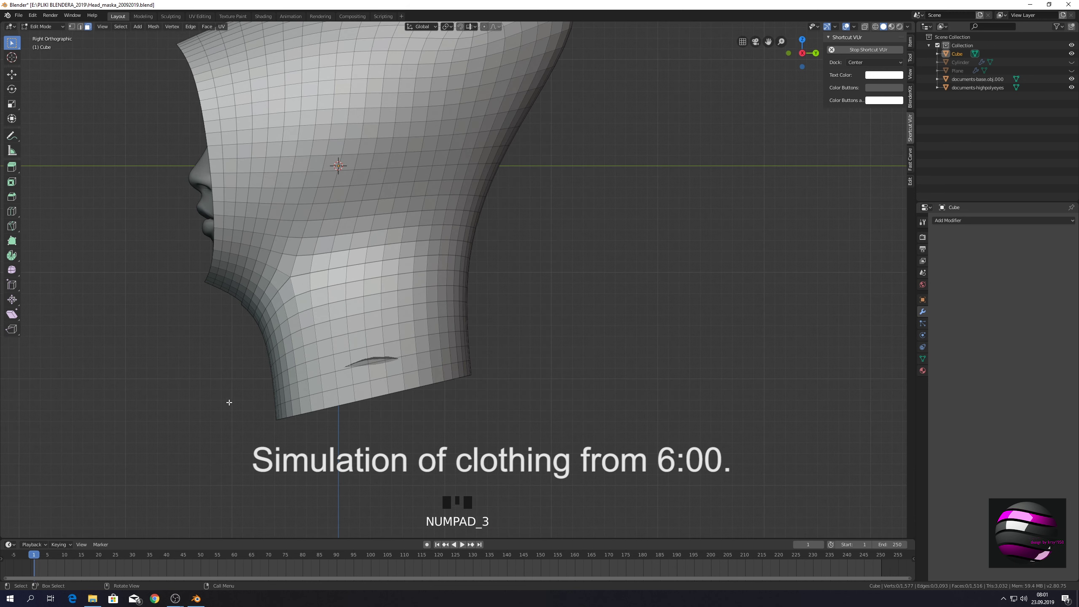
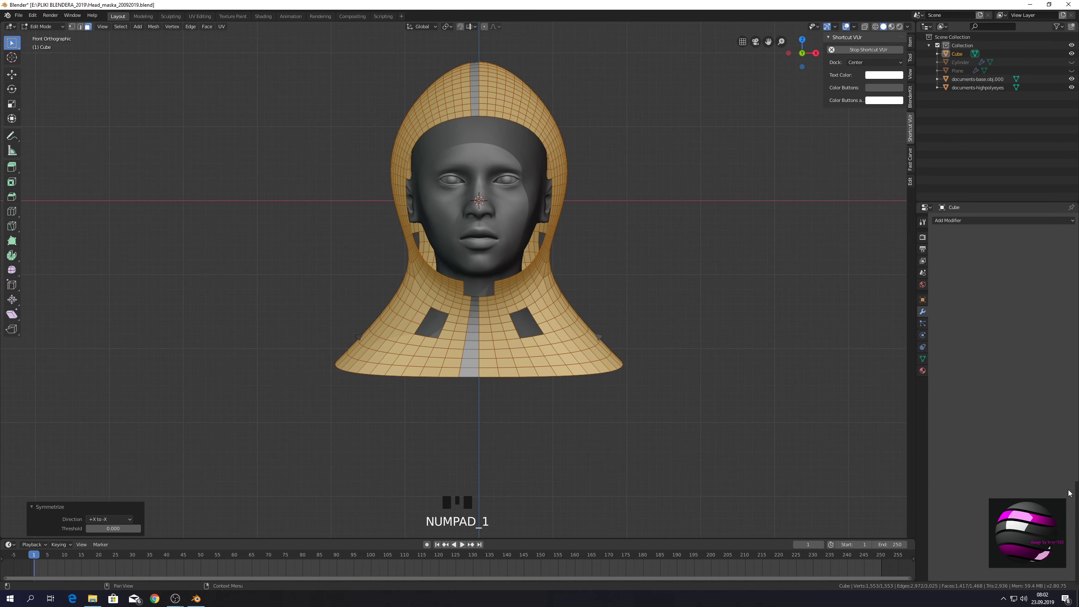
key(Tab)
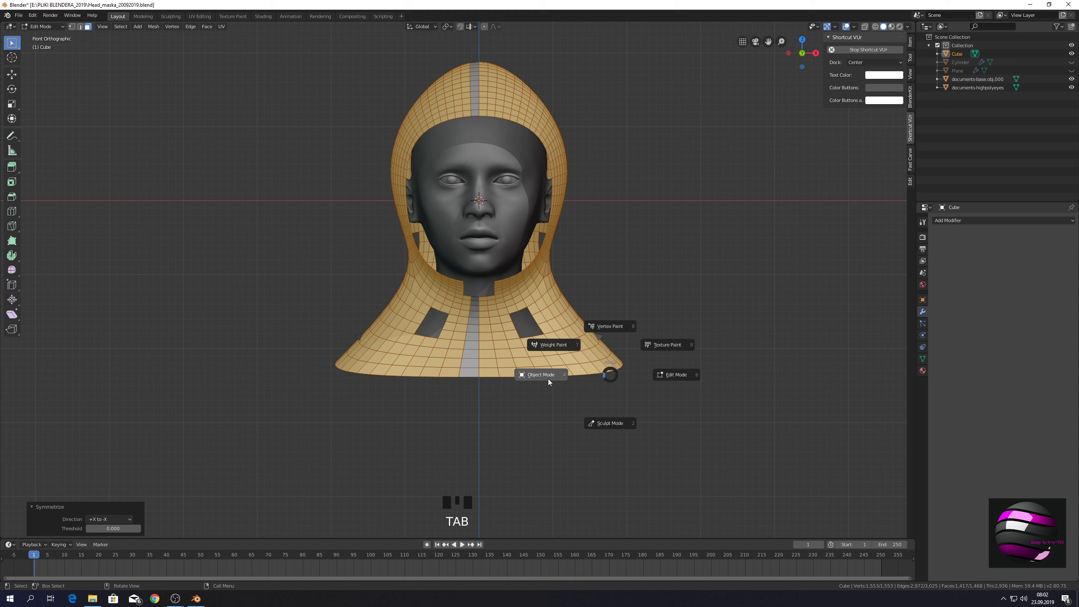
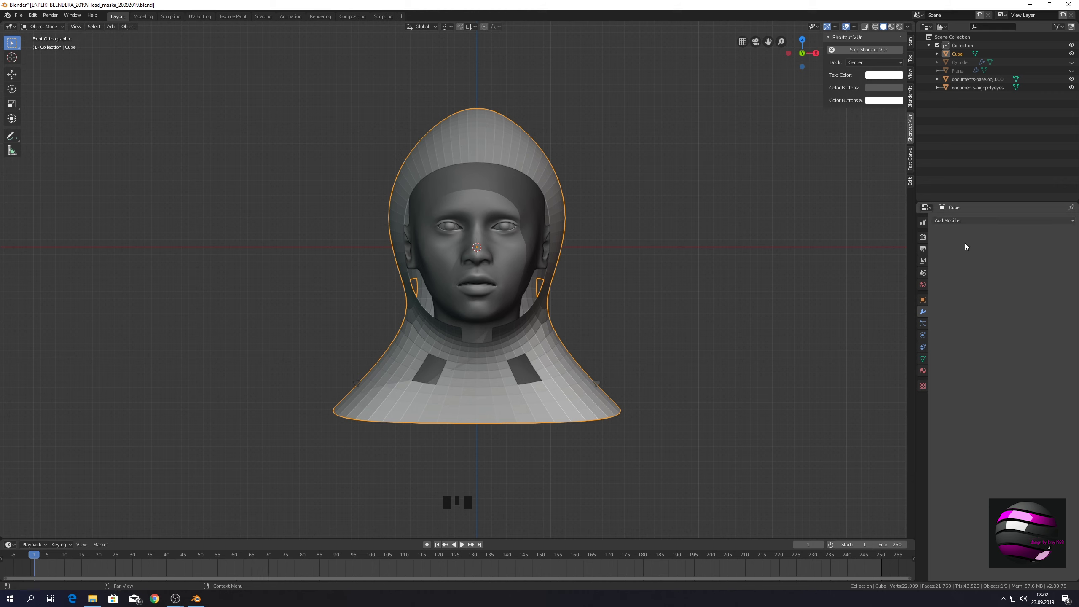
- Unhide the Cylinder and Plane, then show the hood's Physics properties
click(1075, 64)
click(1073, 74)
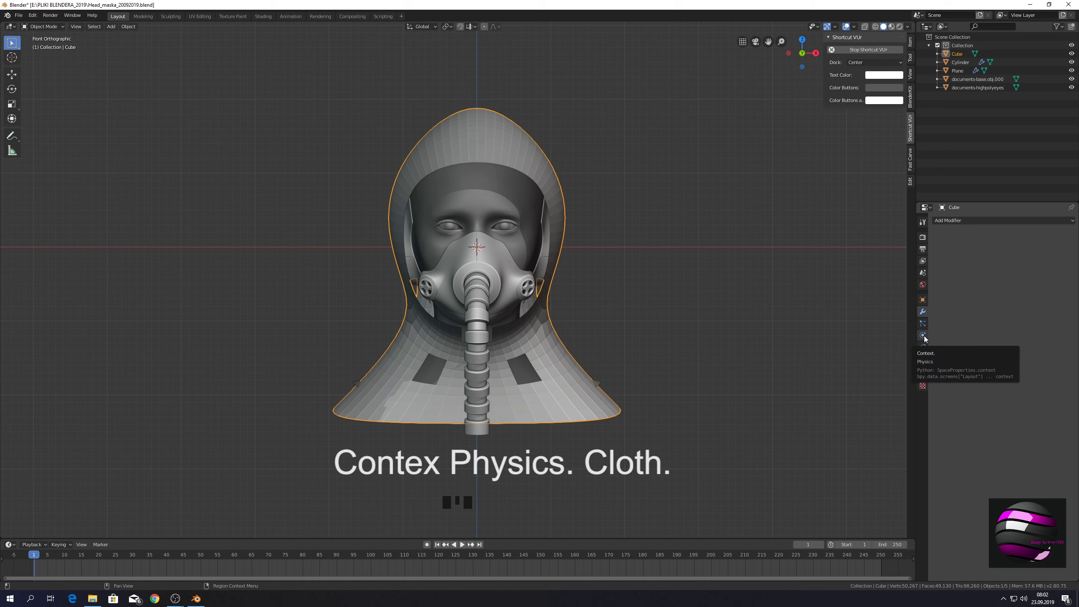
click(927, 338)
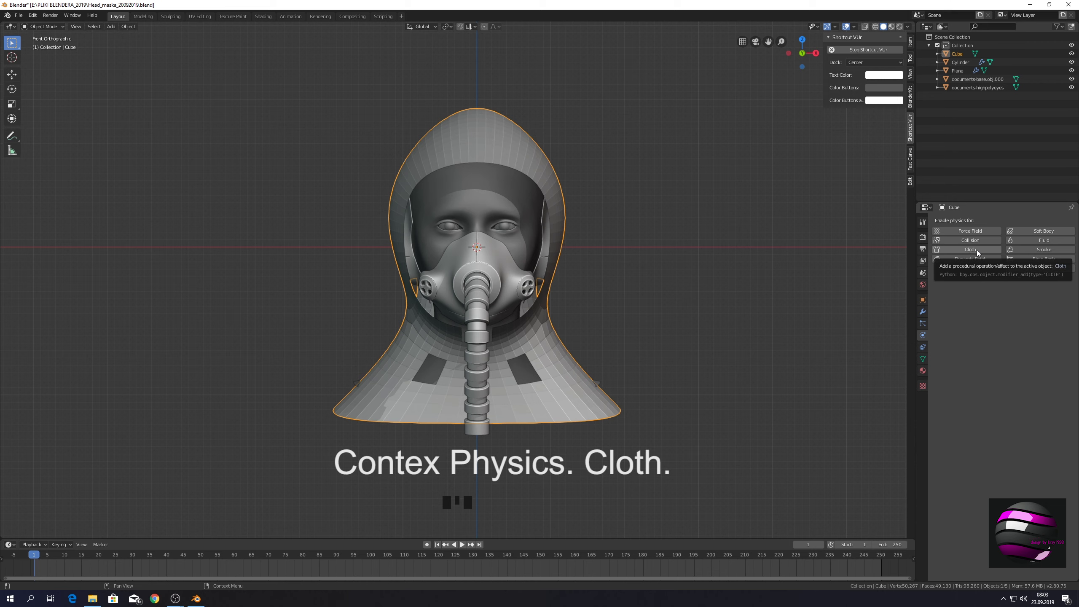
- Enable Cloth physics on the hood, play the simulation to test it, and jump back to frame 1
click(979, 252)
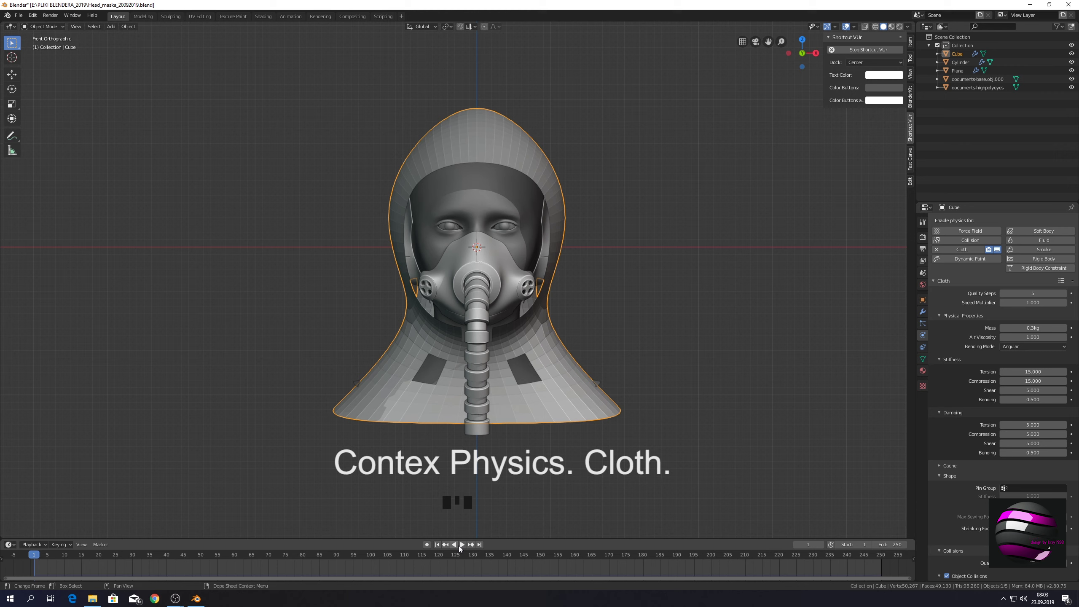
click(463, 547)
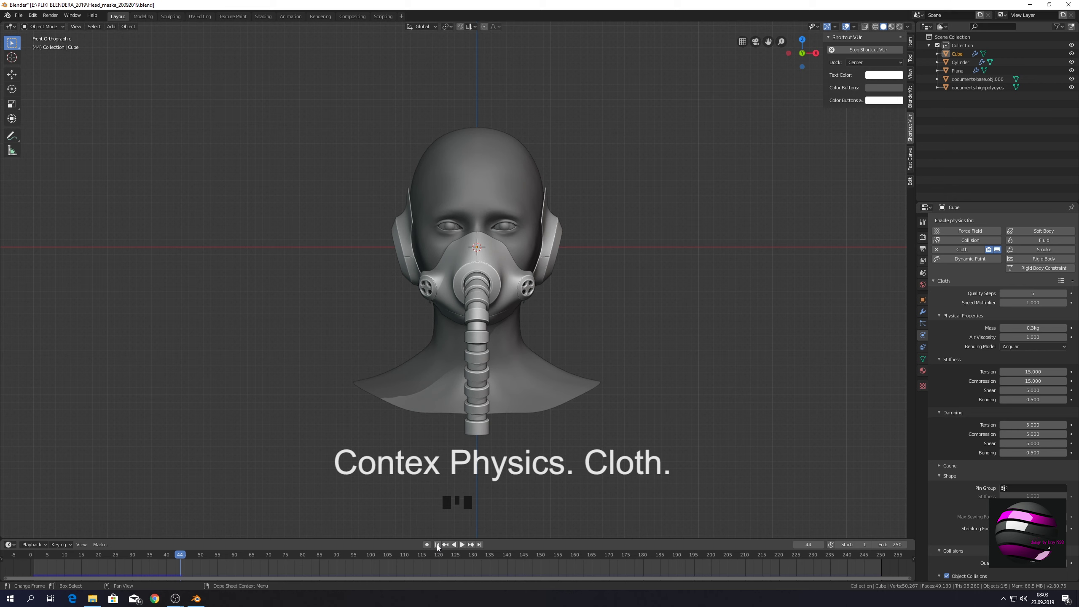
click(439, 546)
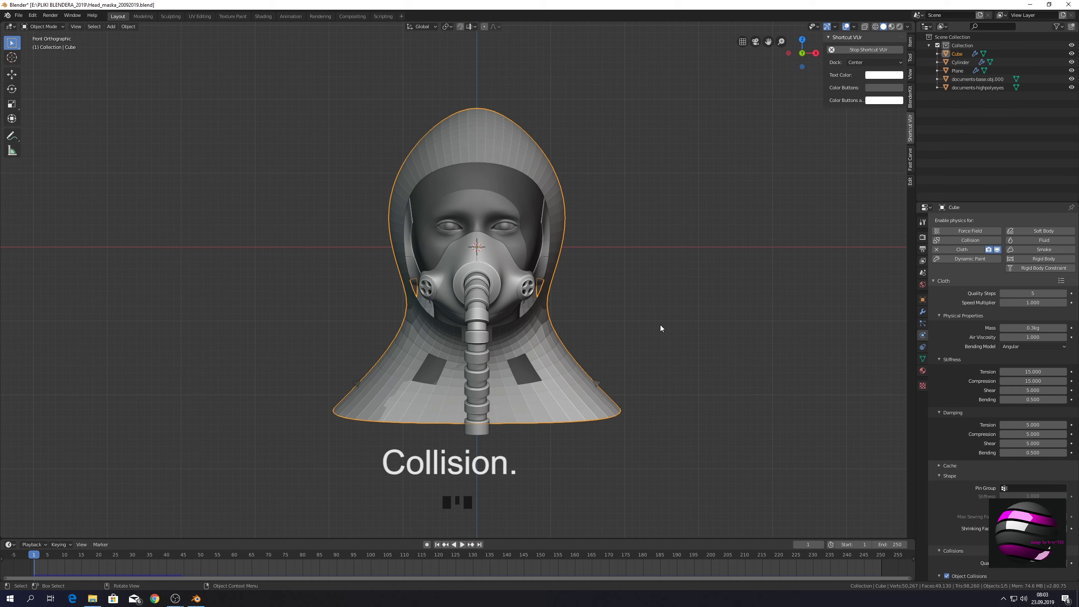
- Give the head (documents-base.obj.000) and the Cylinder tube Collision physics, then replay the drape
click(474, 191)
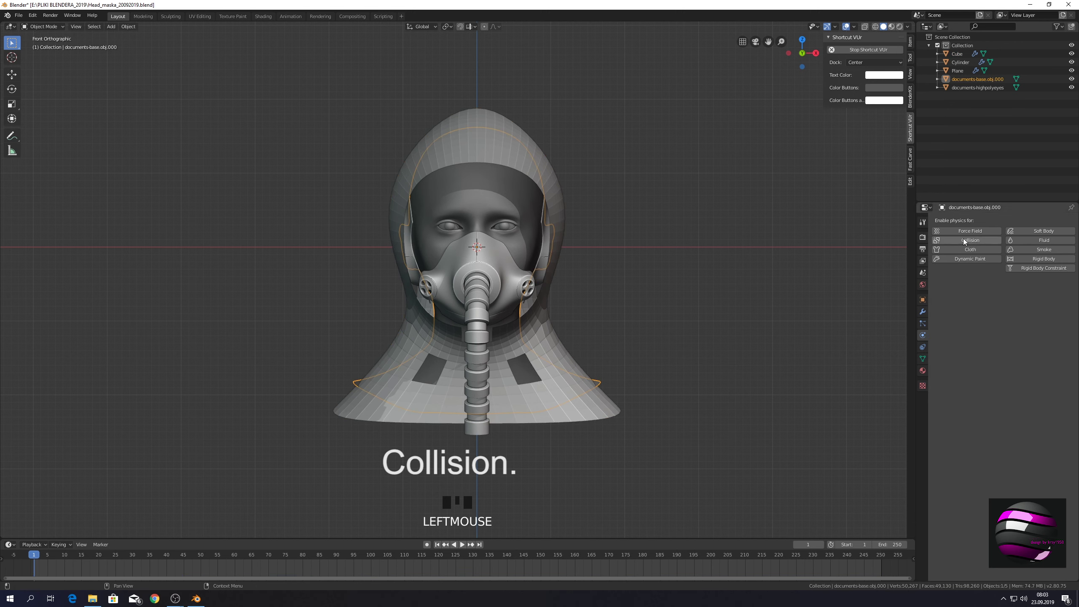
click(965, 241)
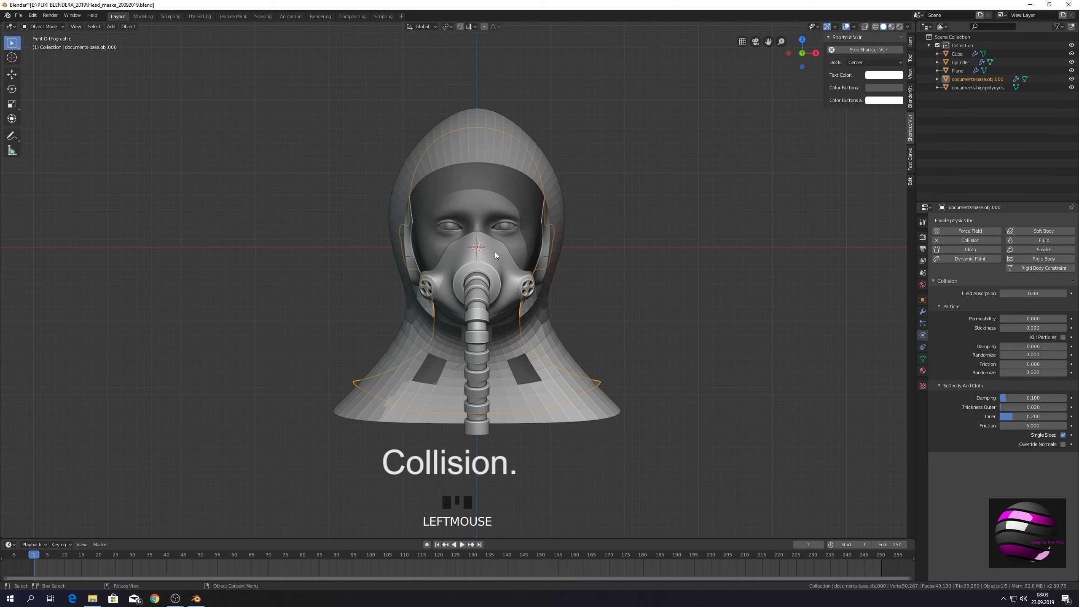
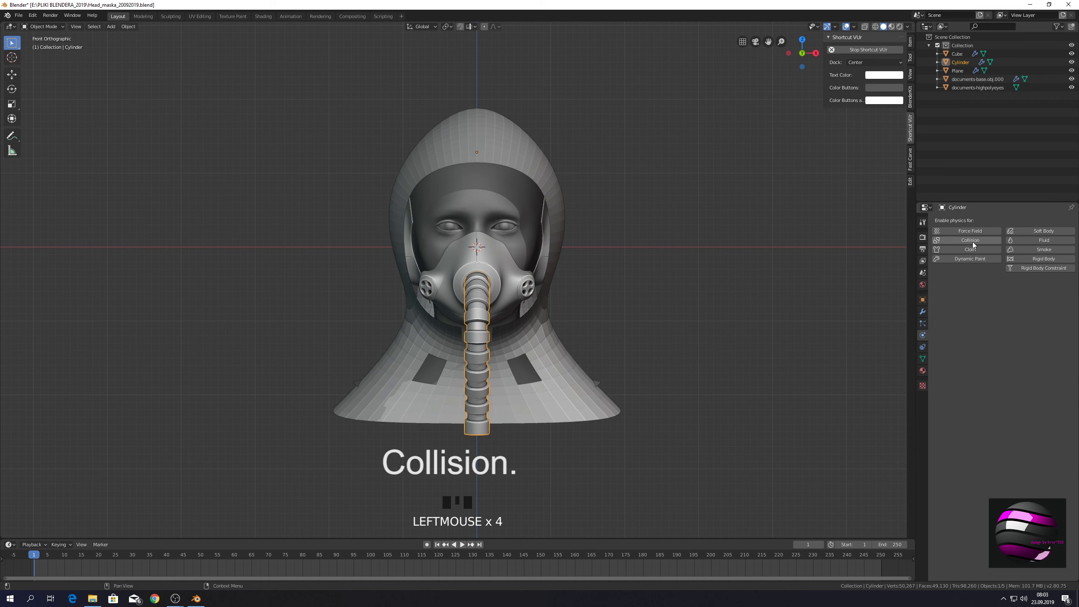
click(967, 242)
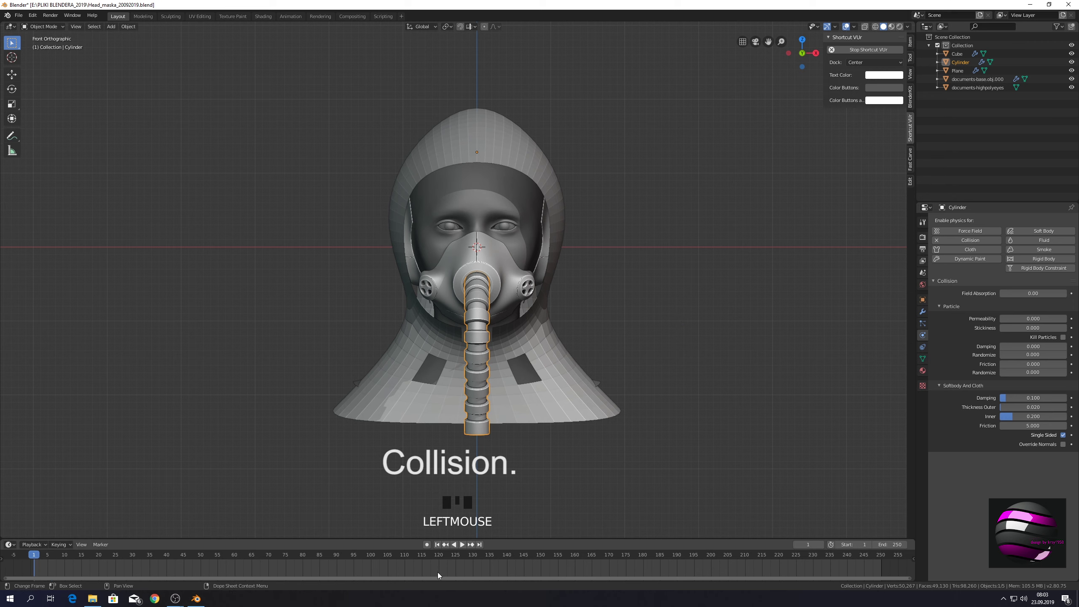
click(696, 366)
- Play until the hood drapes, check it from the right view, orbit back to front and rewind to frame 1
click(464, 546)
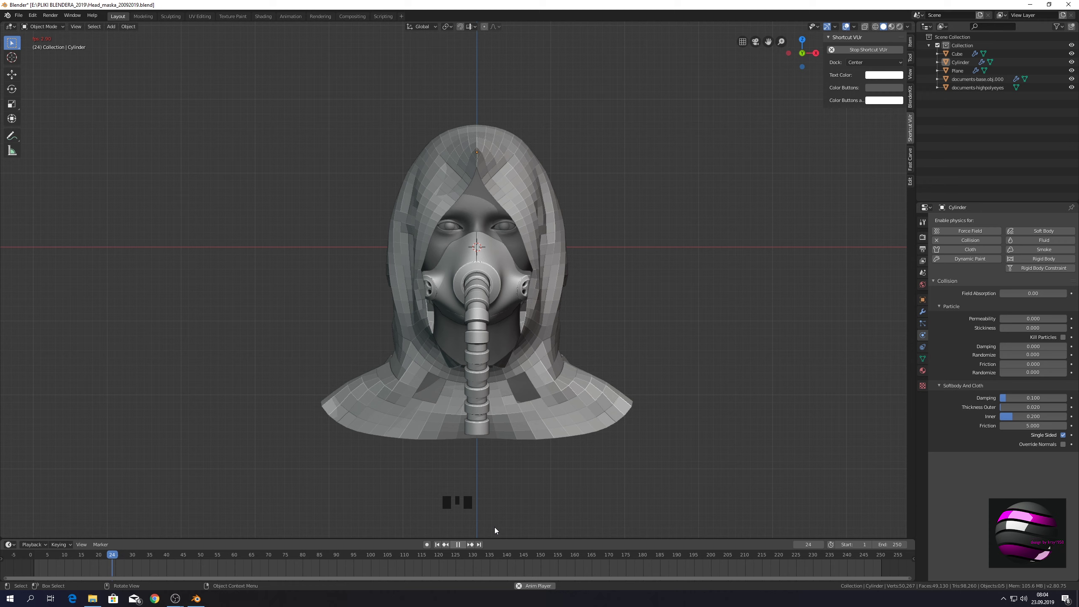
click(710, 392)
key(KP_3)
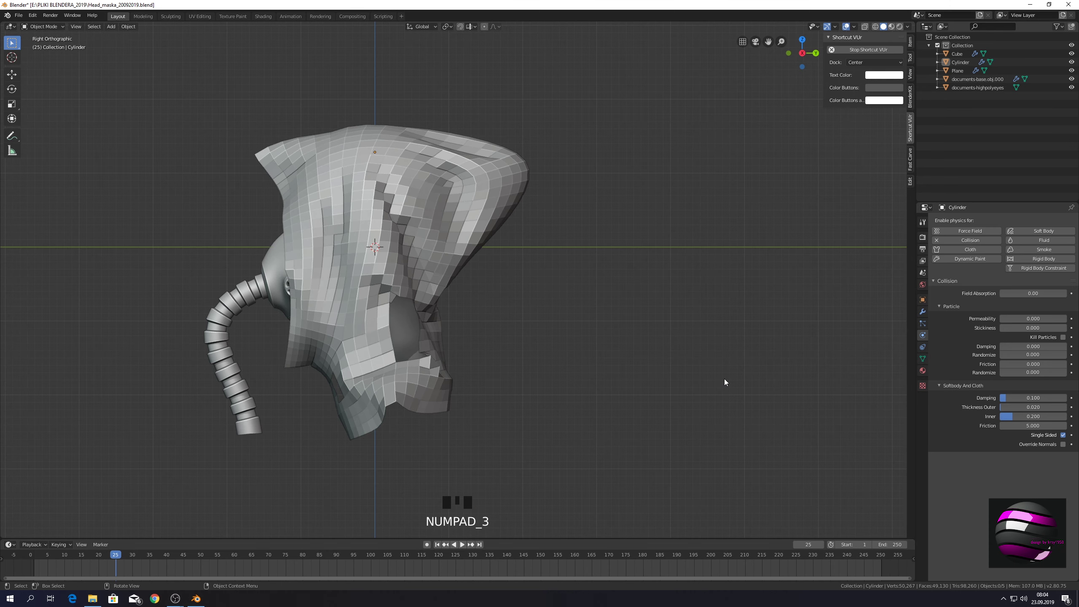
drag(653, 361, 730, 355)
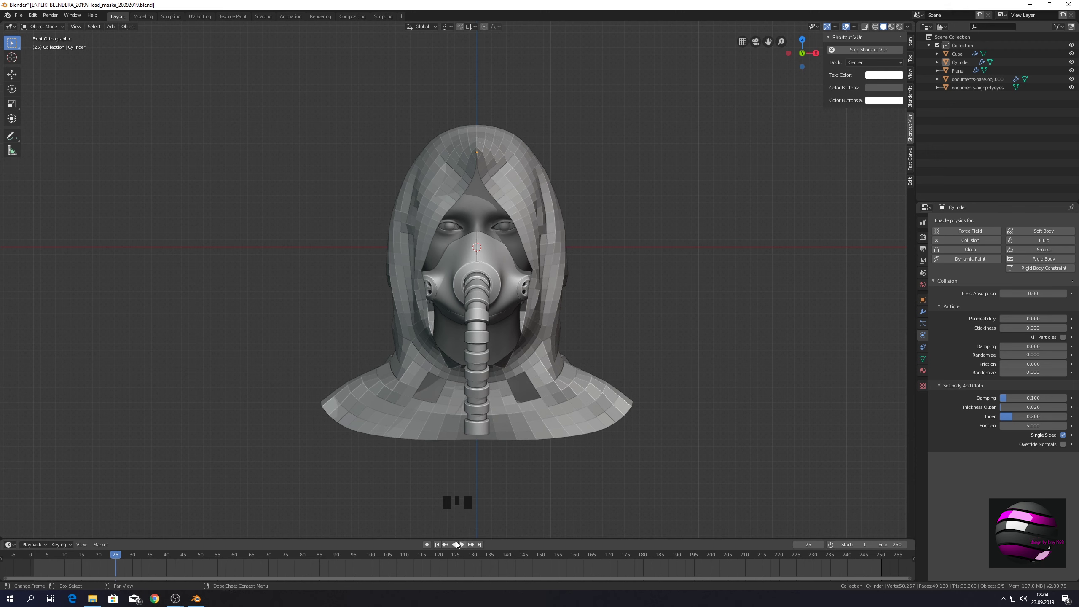
click(441, 546)
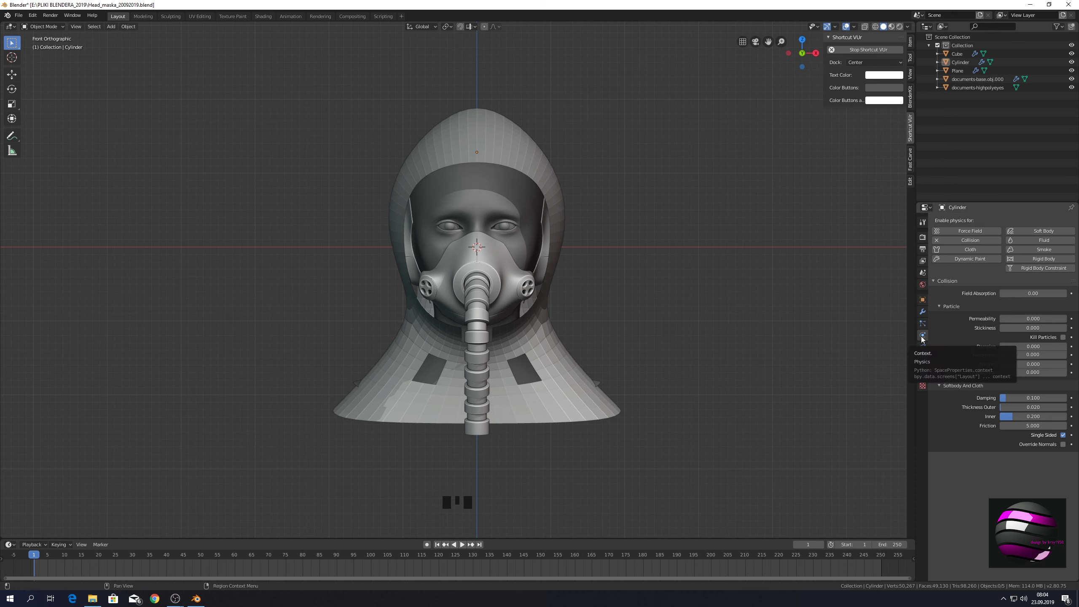
- Select the hood and scroll its cloth settings down to the shape and pinning options
click(513, 125)
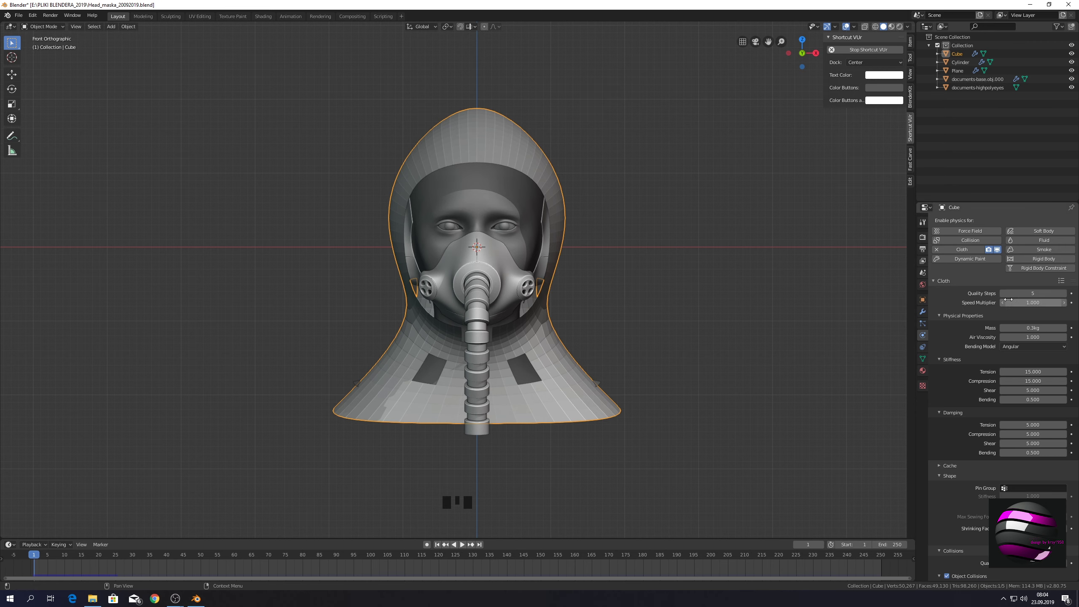
scroll(down, 3)
scroll(down, 3)
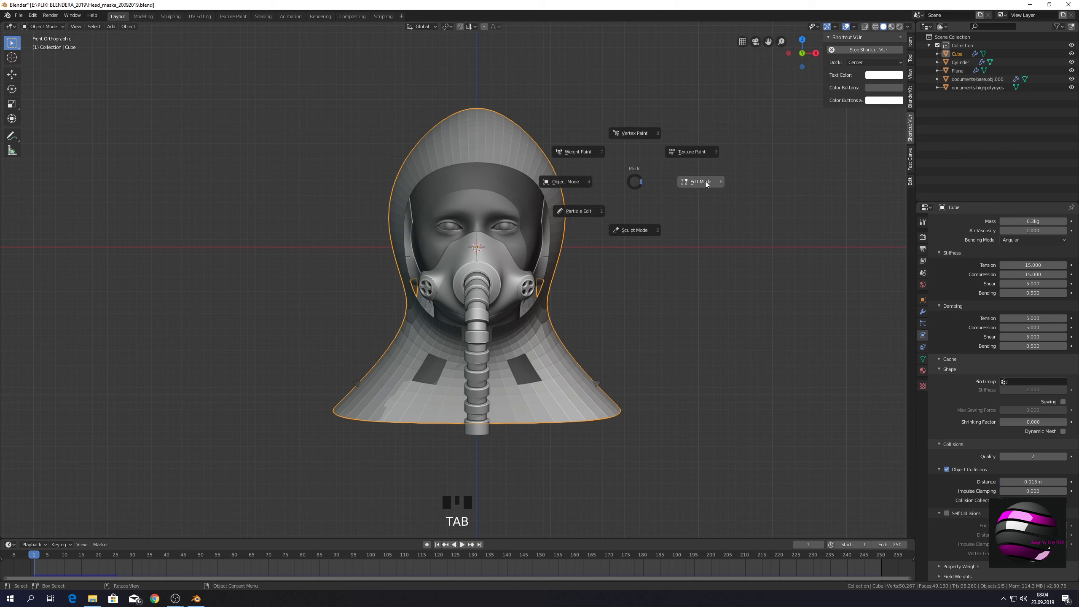
- View the hood's fully selected edit-mode mesh from the right orthographic side
key(KP_3)
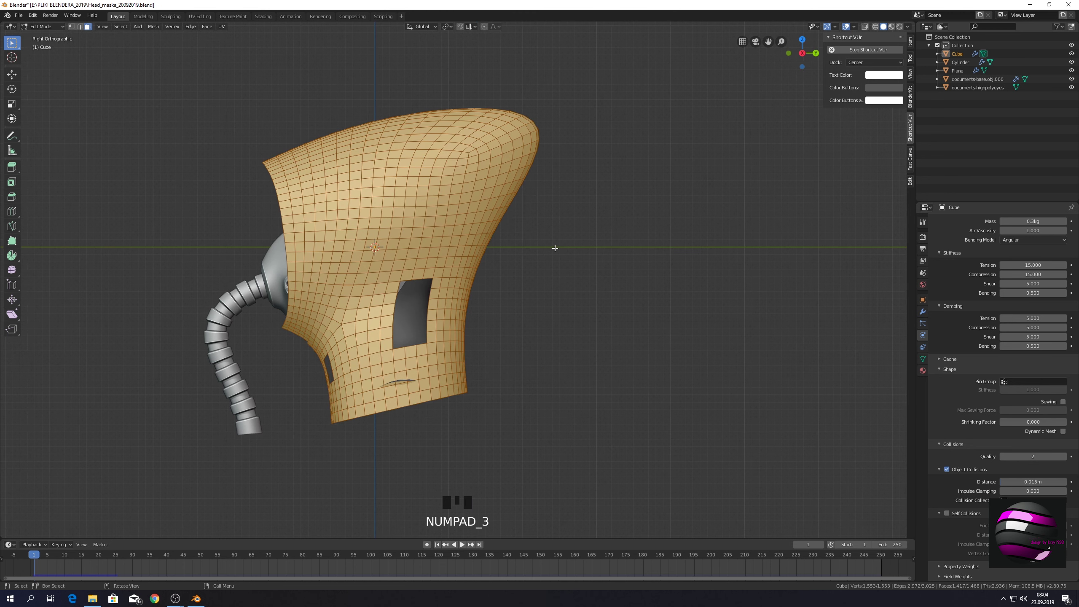
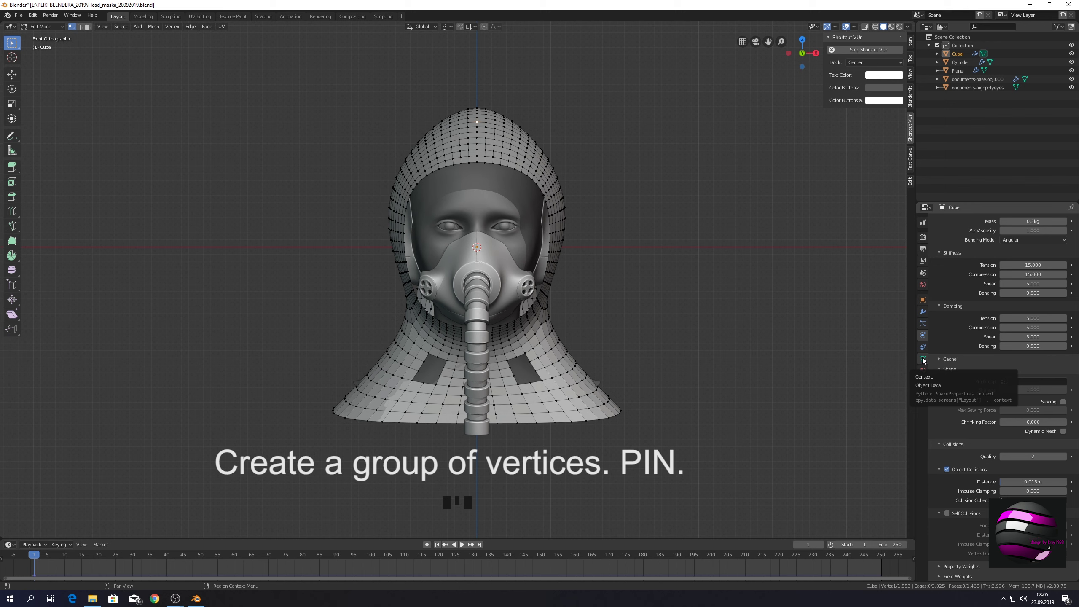
- Create a vertex group named PIN on the hood and assign the selected vertices to it
click(925, 359)
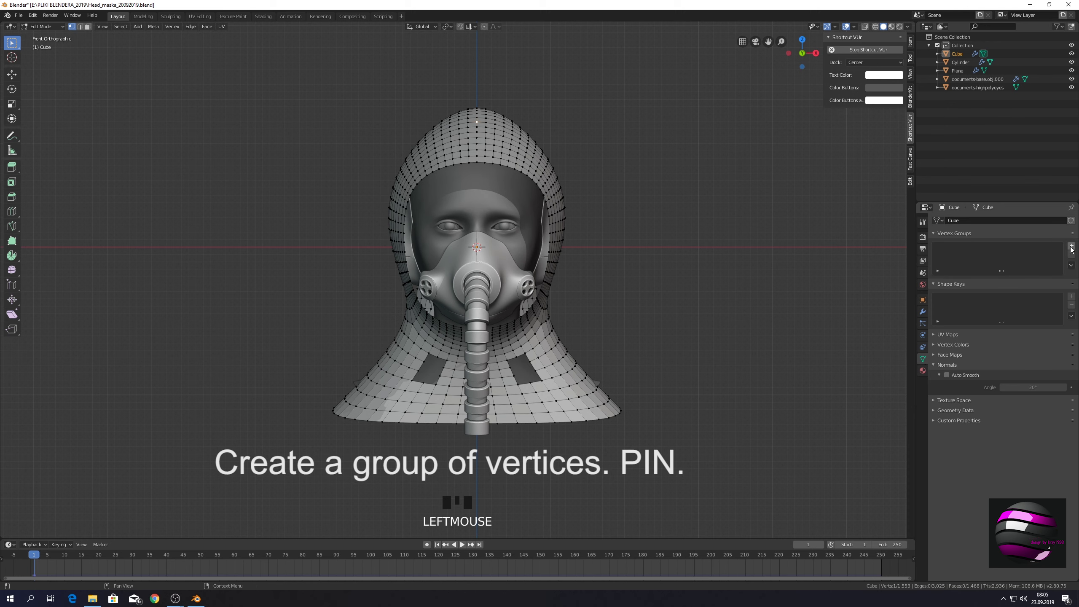
click(1073, 248)
click(963, 251)
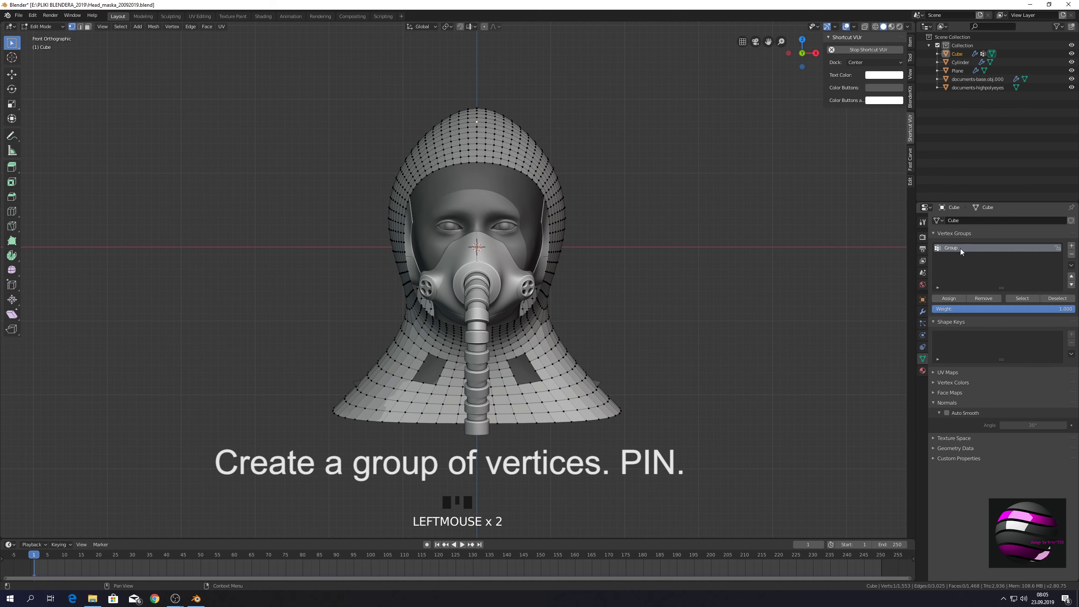
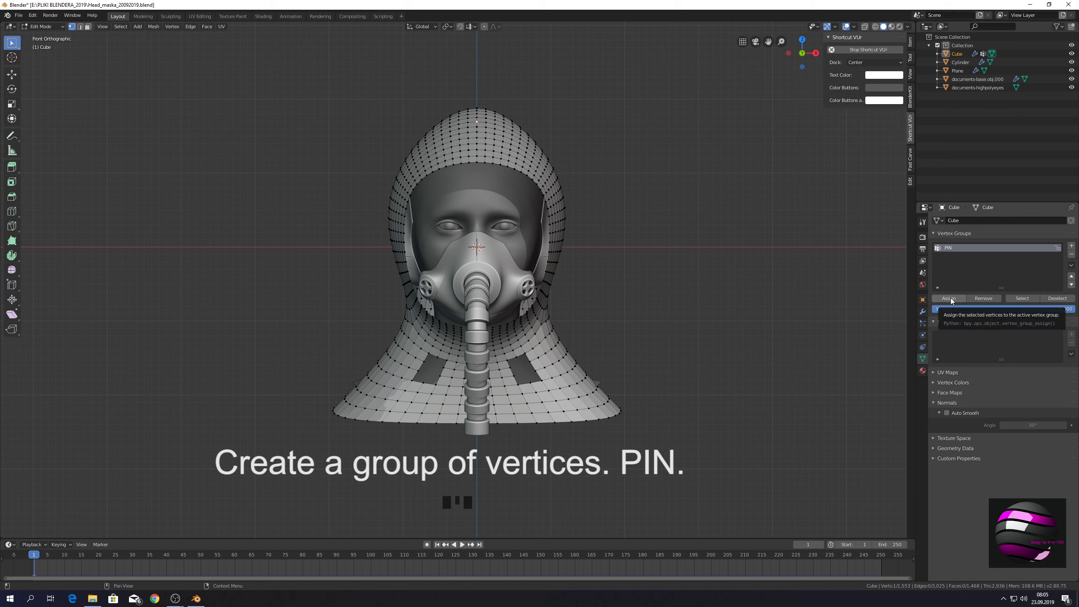
click(953, 300)
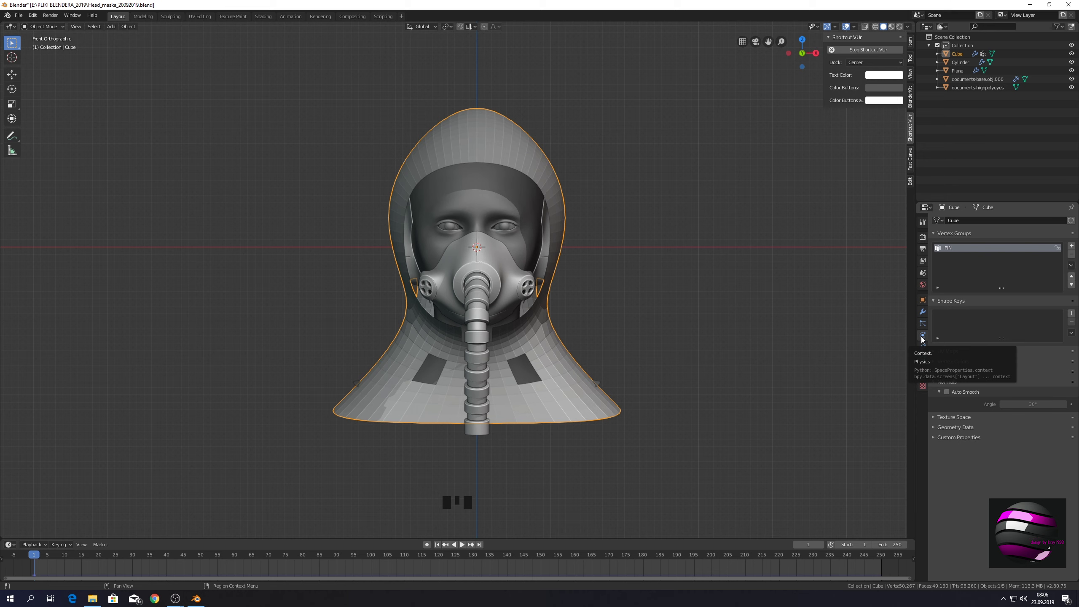
- Set the cloth Pin Group to PIN, play the drape, then return to frame 1
click(923, 339)
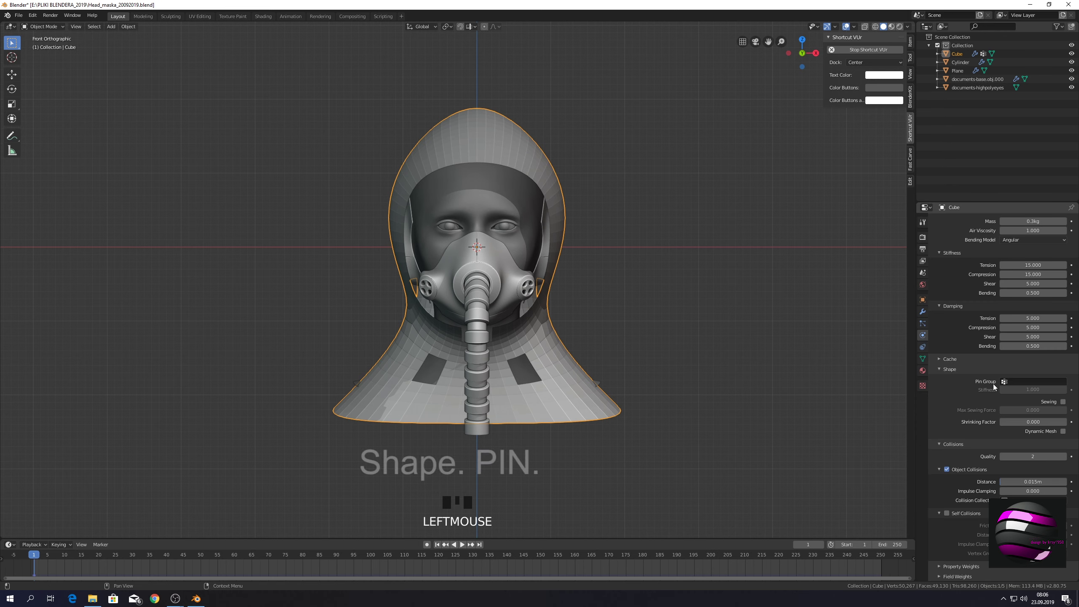
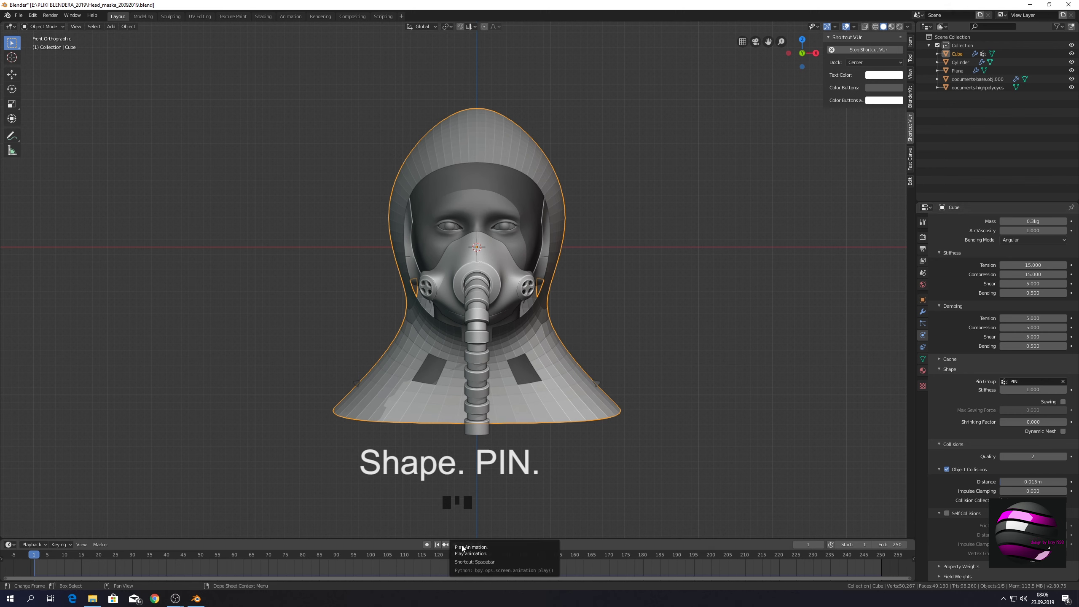
click(465, 547)
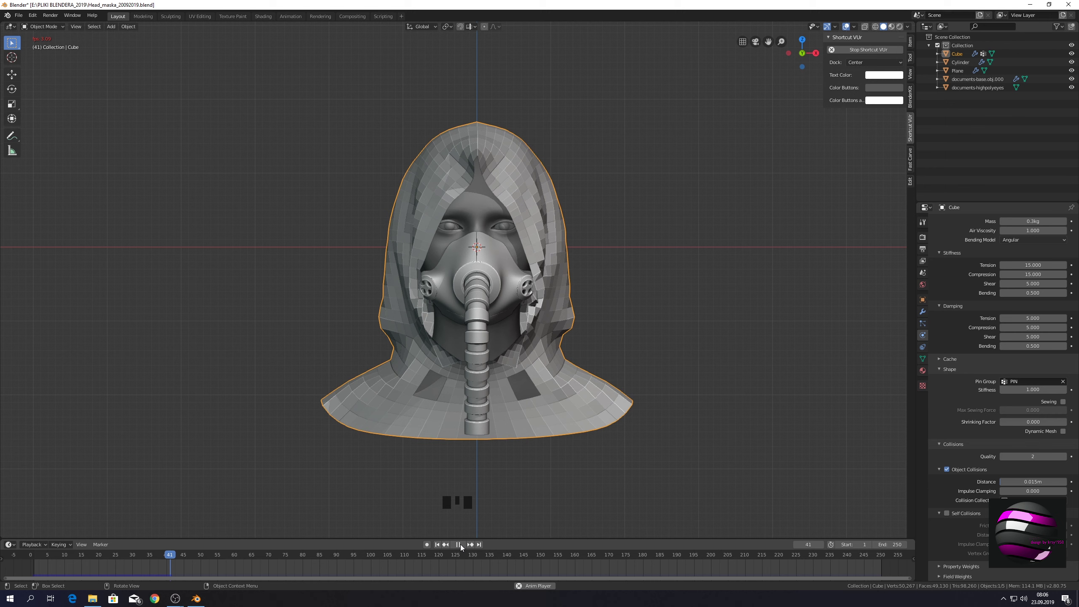
click(439, 546)
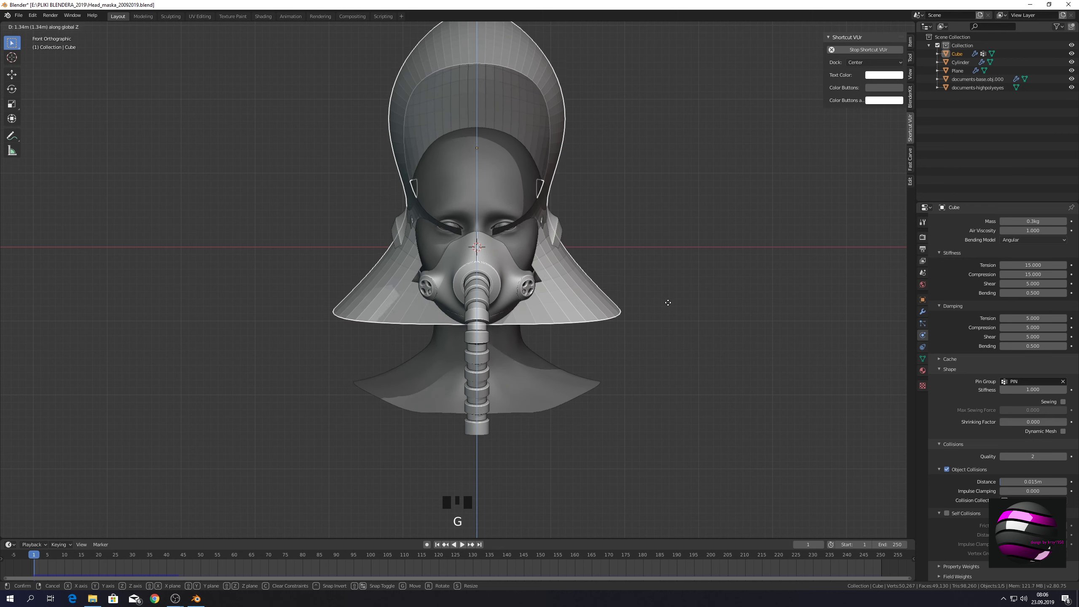
- With the hood raised 1.42 m above the head, zoom out and play its fall
scroll(down, 3)
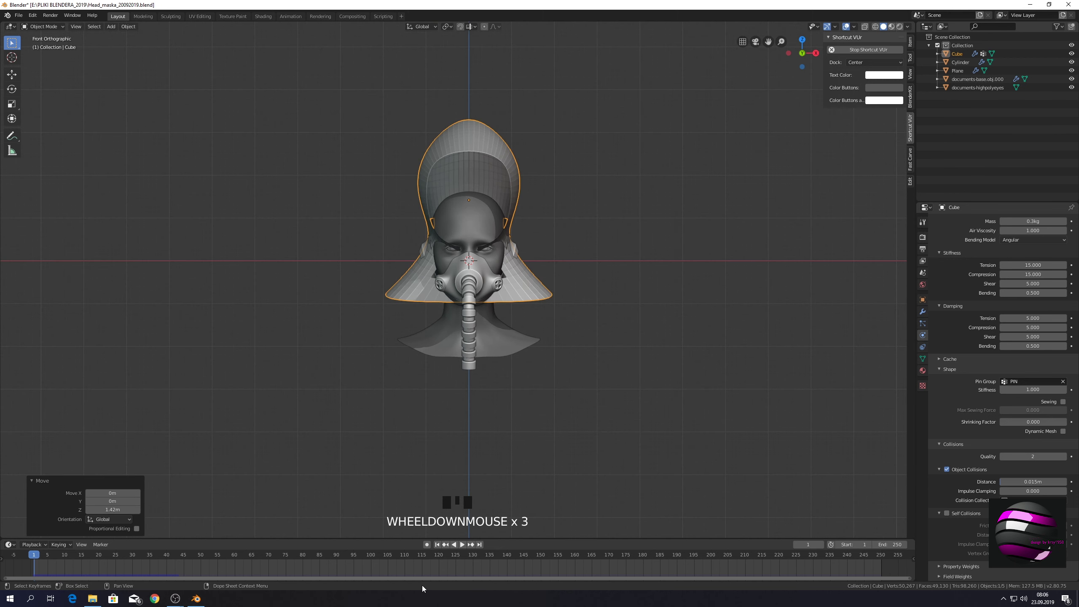
click(464, 549)
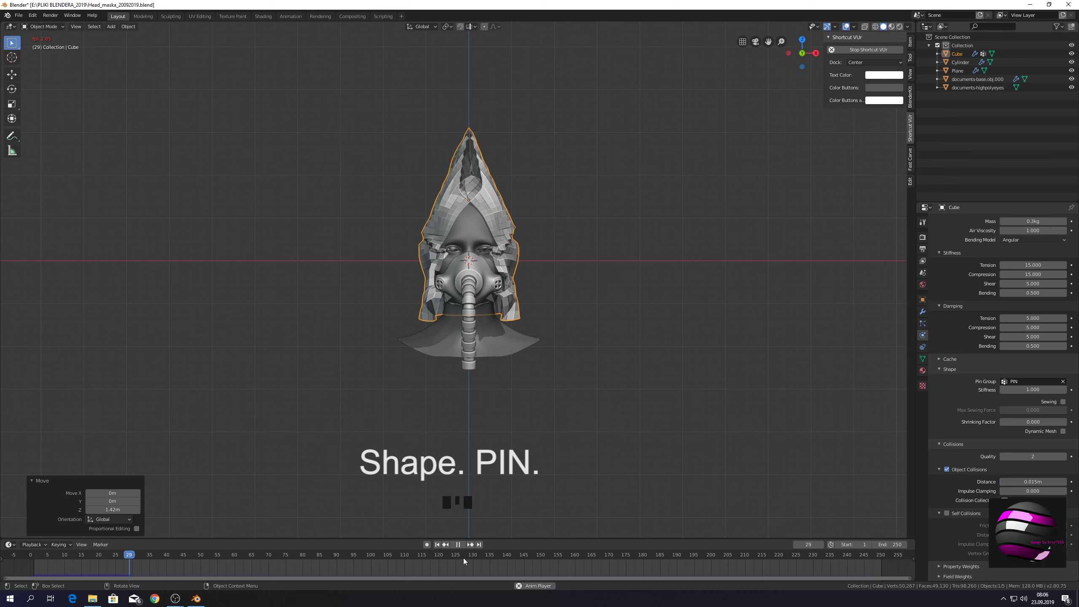
- Pause playback and orbit around the hood to inspect its crumpled top
click(554, 422)
scroll(up, 3)
drag(647, 307, 635, 393)
scroll(up, 3)
drag(620, 358, 625, 233)
scroll(down, 3)
drag(627, 305, 492, 282)
drag(490, 283, 541, 306)
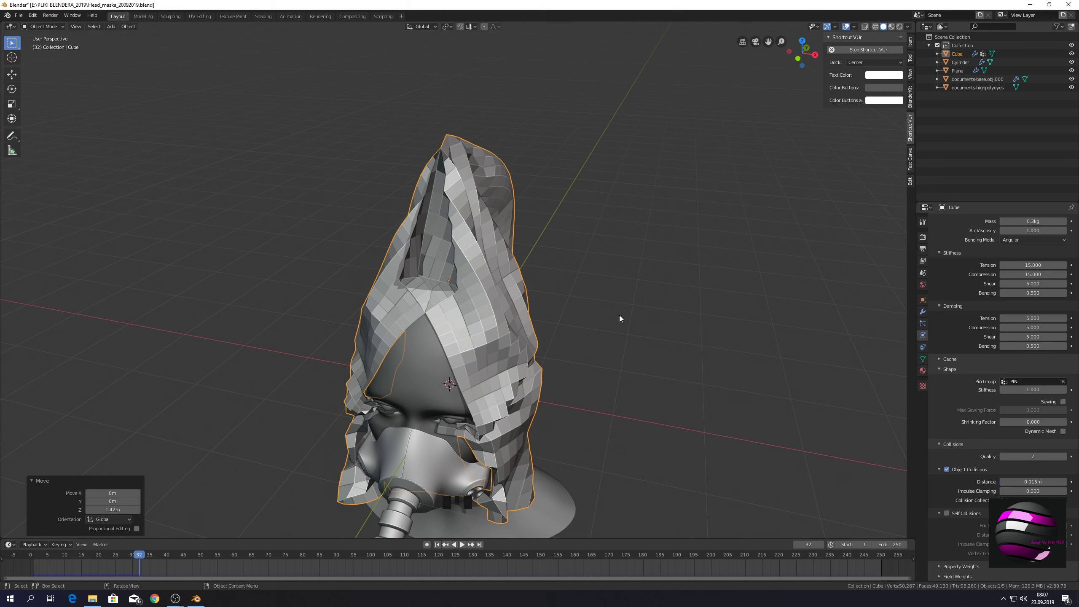
drag(625, 315, 637, 232)
drag(669, 248, 983, 448)
scroll(down, 3)
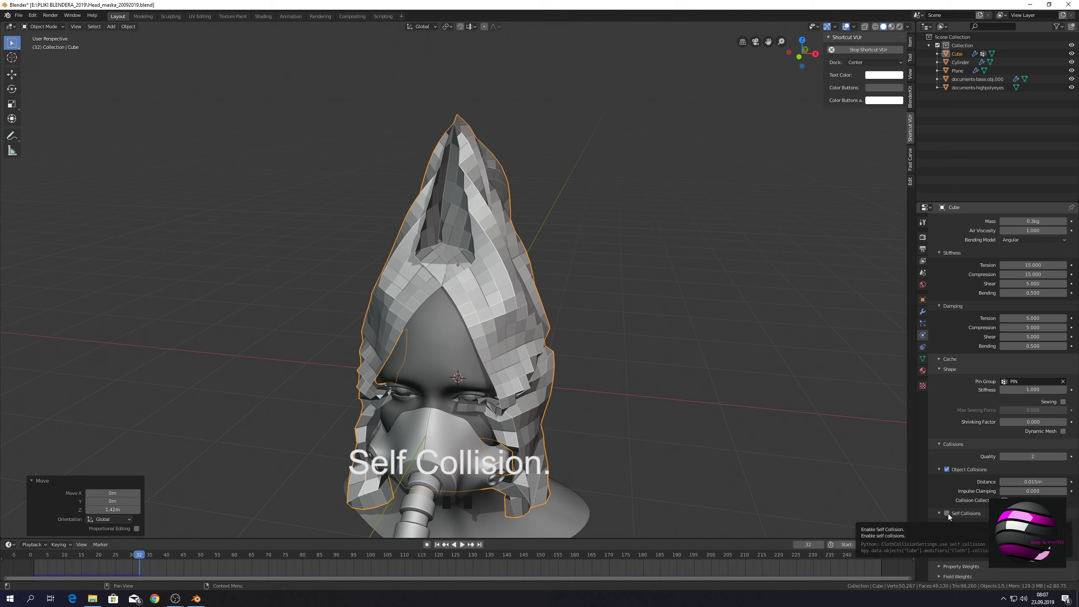
- Enable cloth Self Collisions, replay the fall, then rewind and lower the hood 1.42 m onto the head
click(950, 516)
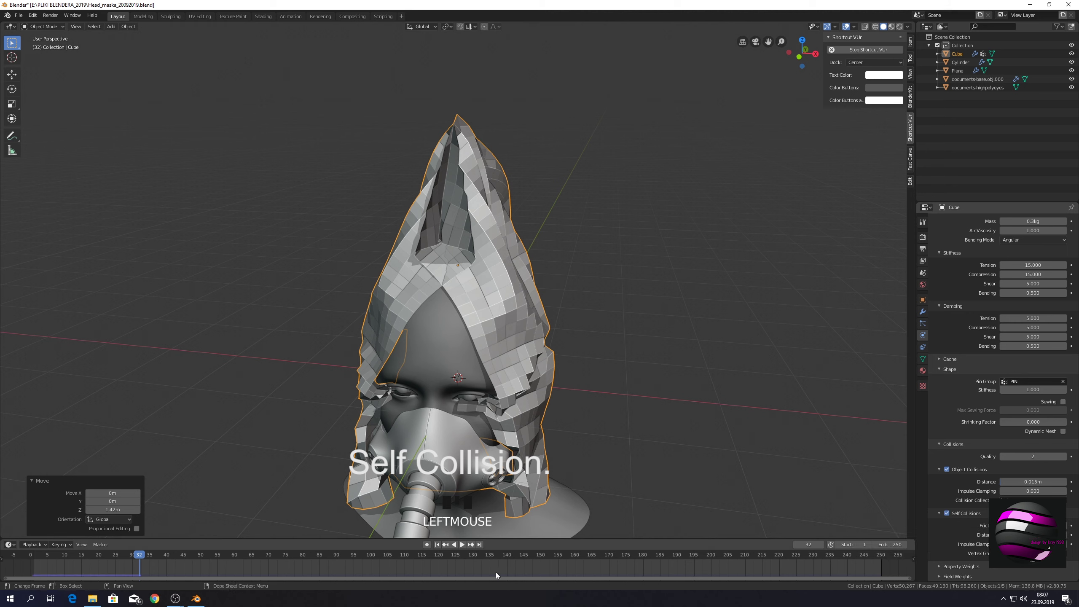
click(437, 549)
drag(465, 546, 577, 321)
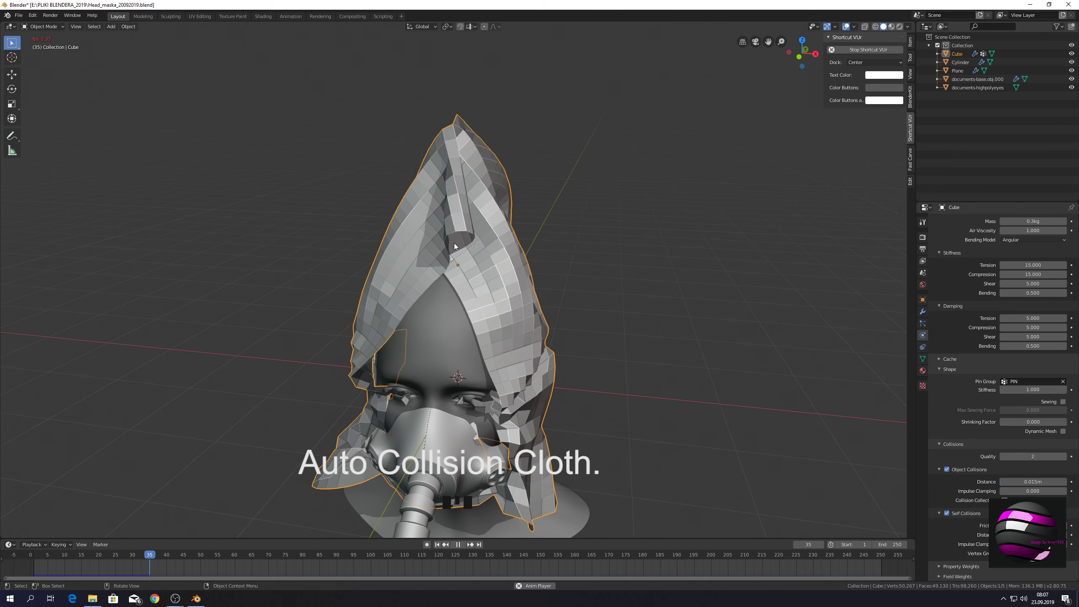
drag(443, 272, 648, 325)
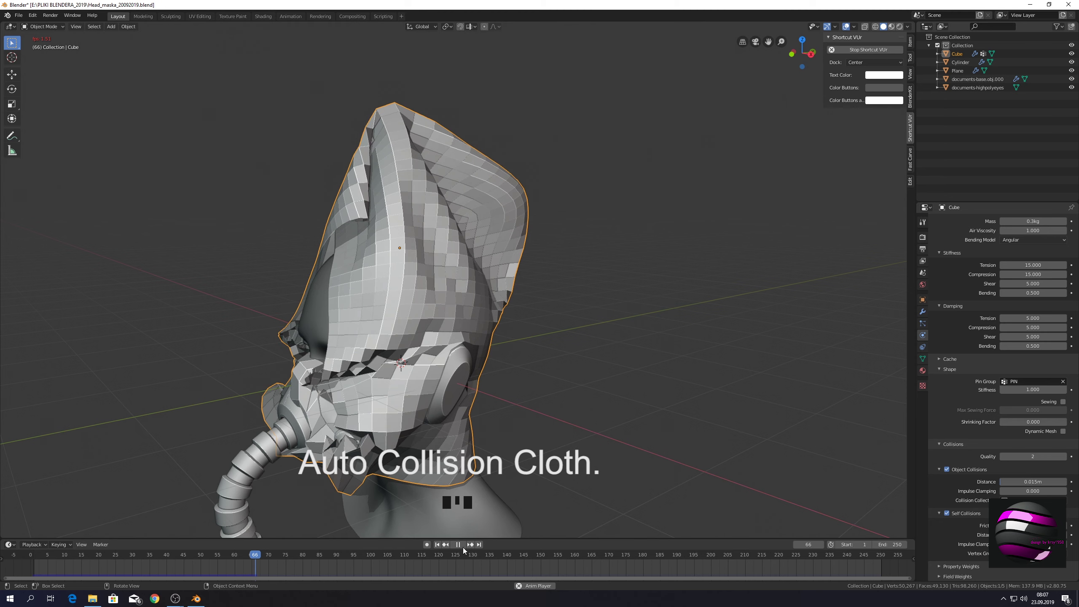
click(441, 550)
click(440, 549)
key(KP_1)
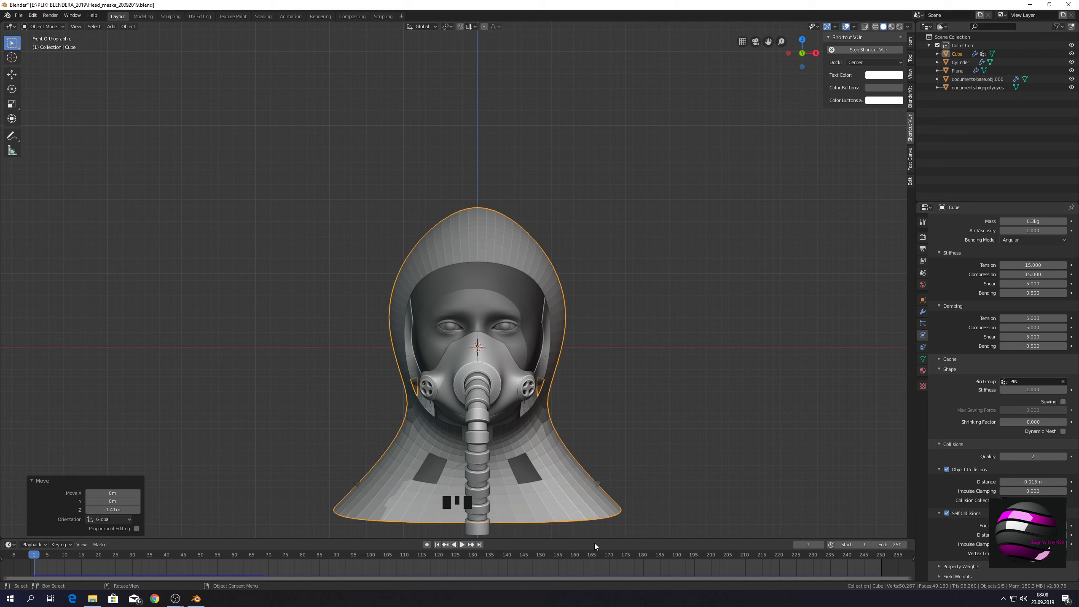
click(464, 547)
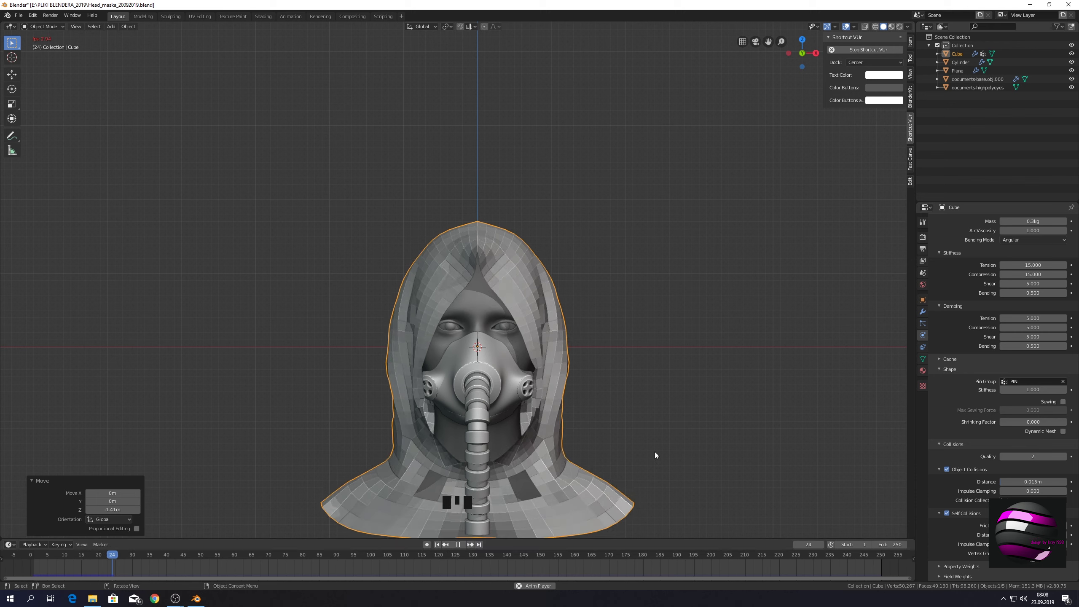
click(462, 545)
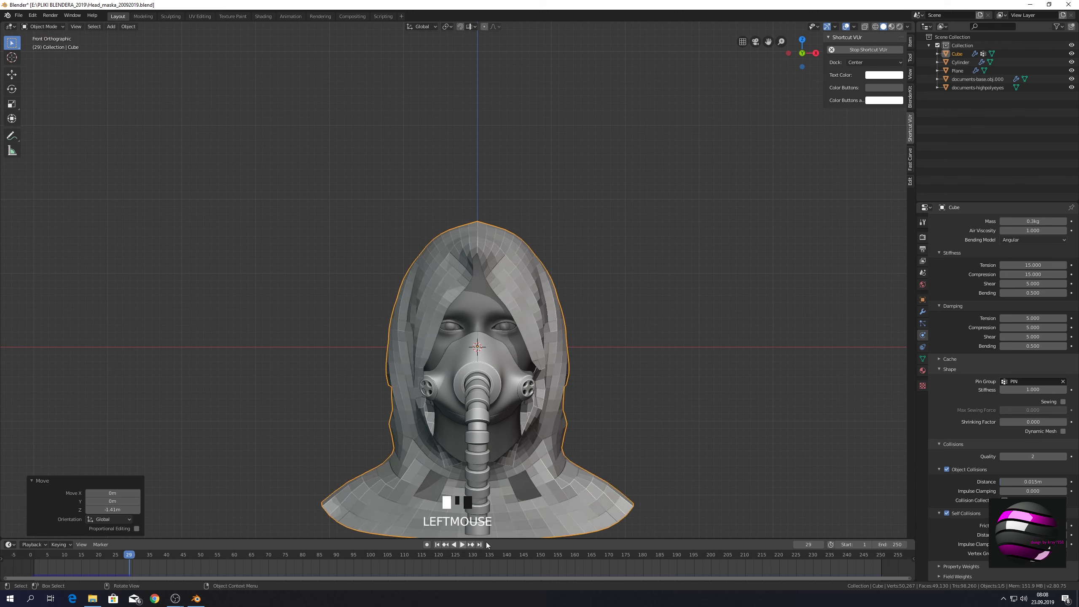
click(438, 548)
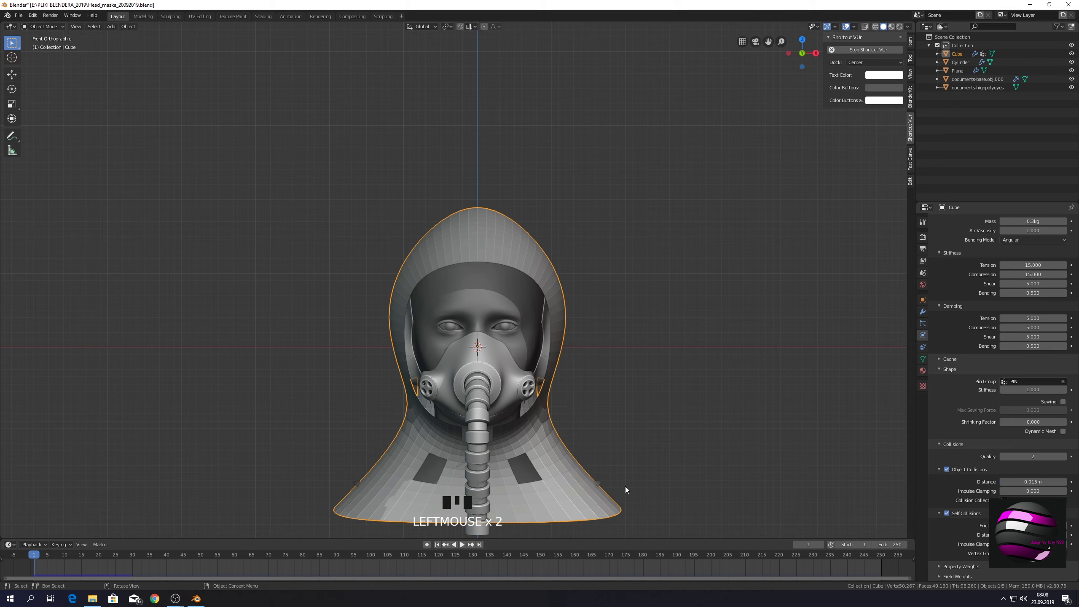
drag(623, 487, 640, 321)
scroll(up, 3)
drag(651, 322, 705, 359)
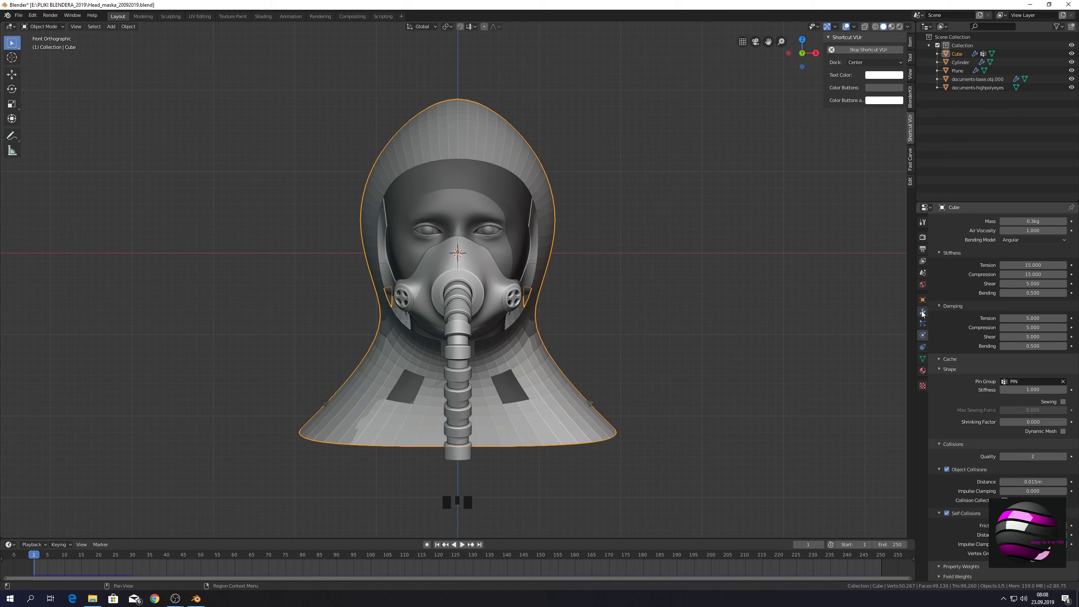
- Change settings in the hood's modifier stack
click(924, 313)
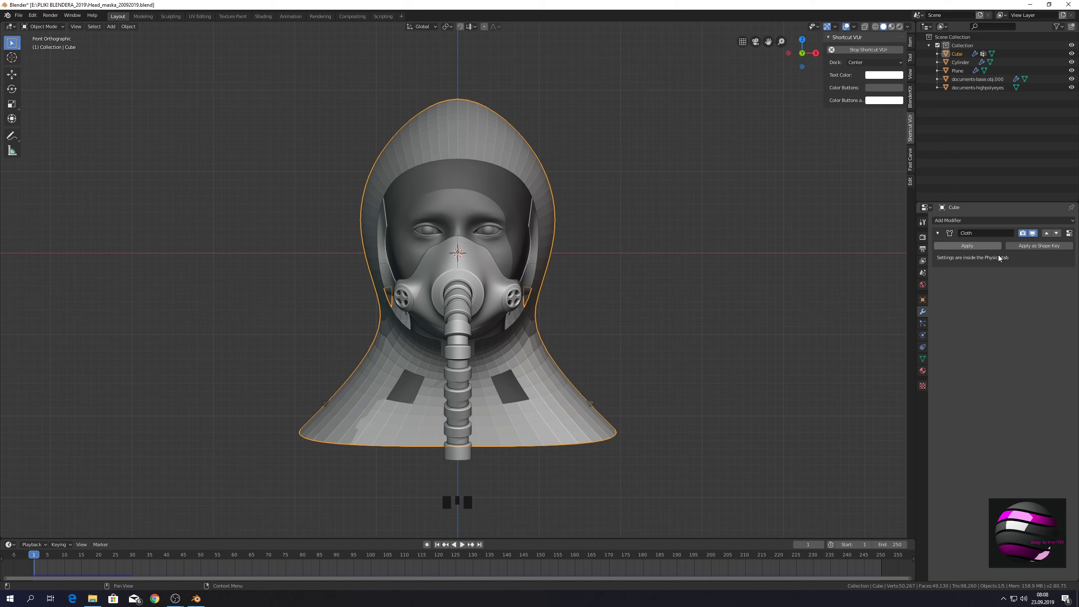
drag(983, 223, 910, 363)
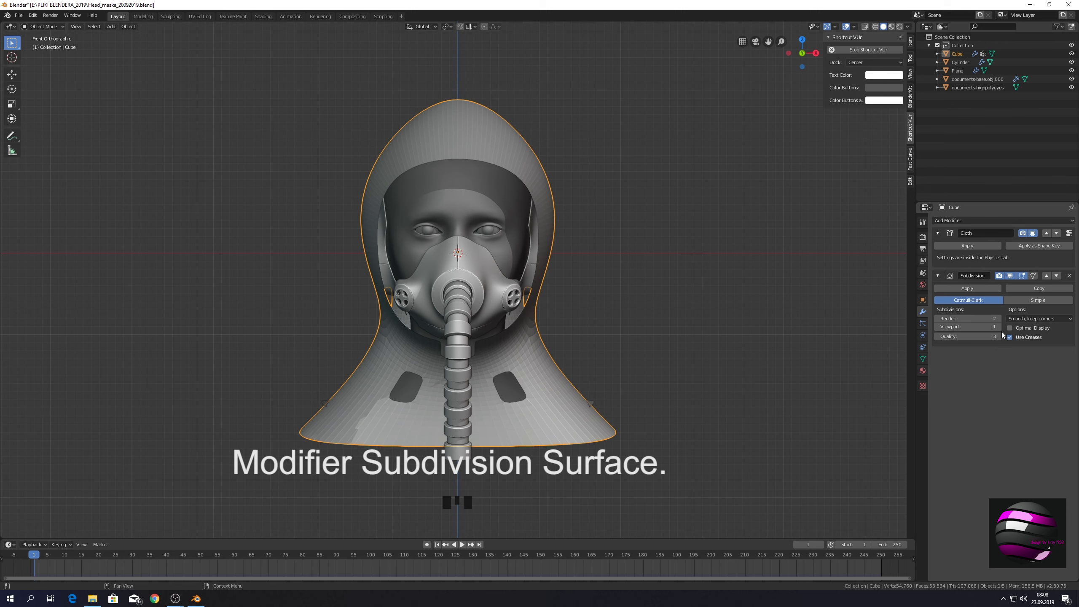
click(1003, 331)
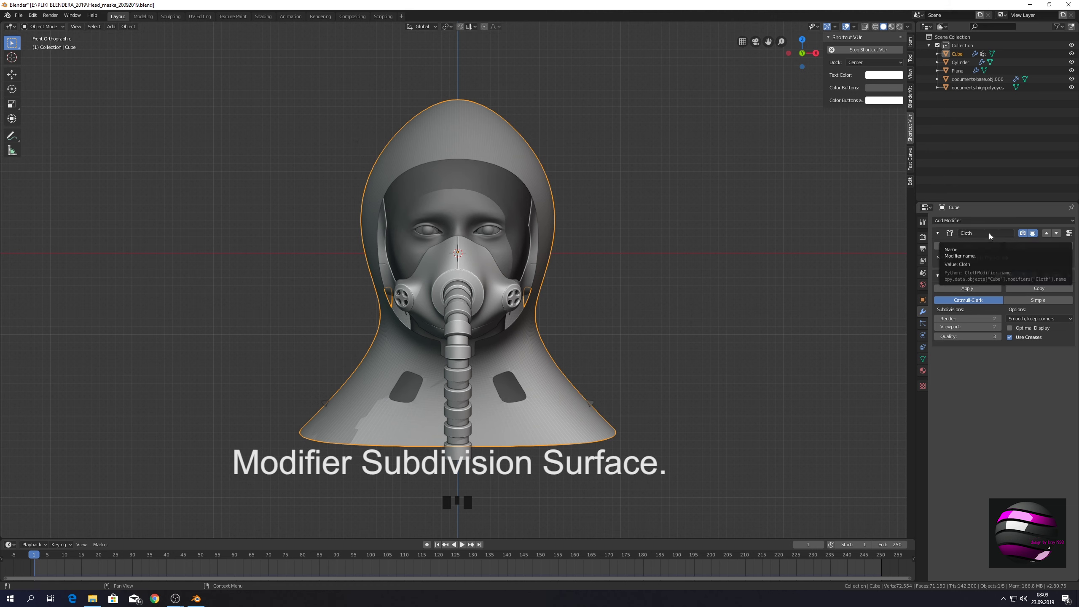
drag(1073, 222, 912, 362)
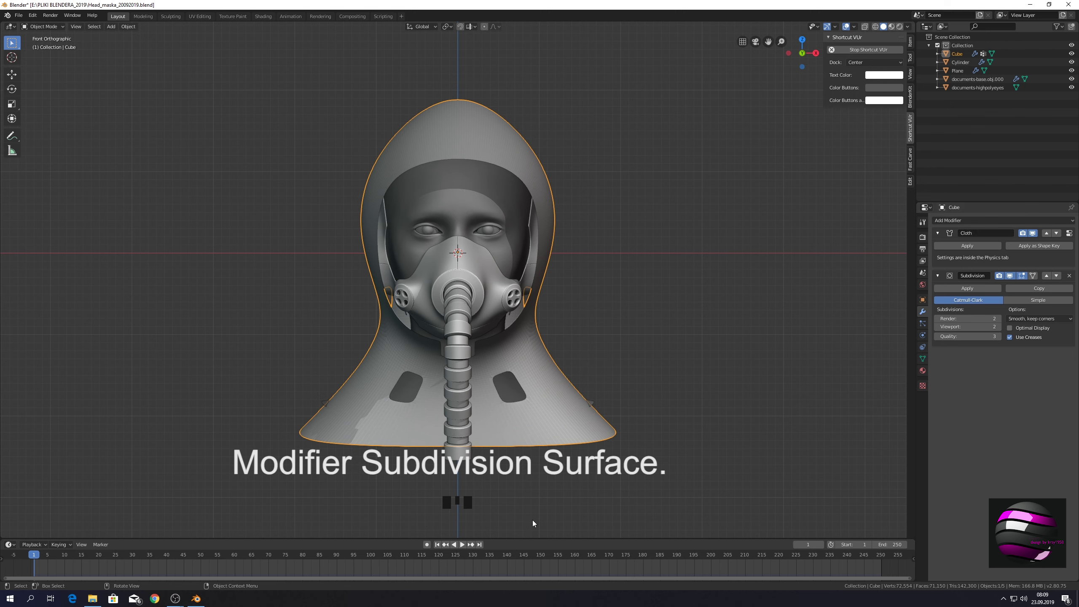
- Play the subdivided hood draping to about frame 53, pause, and rewind to frame 1
click(465, 547)
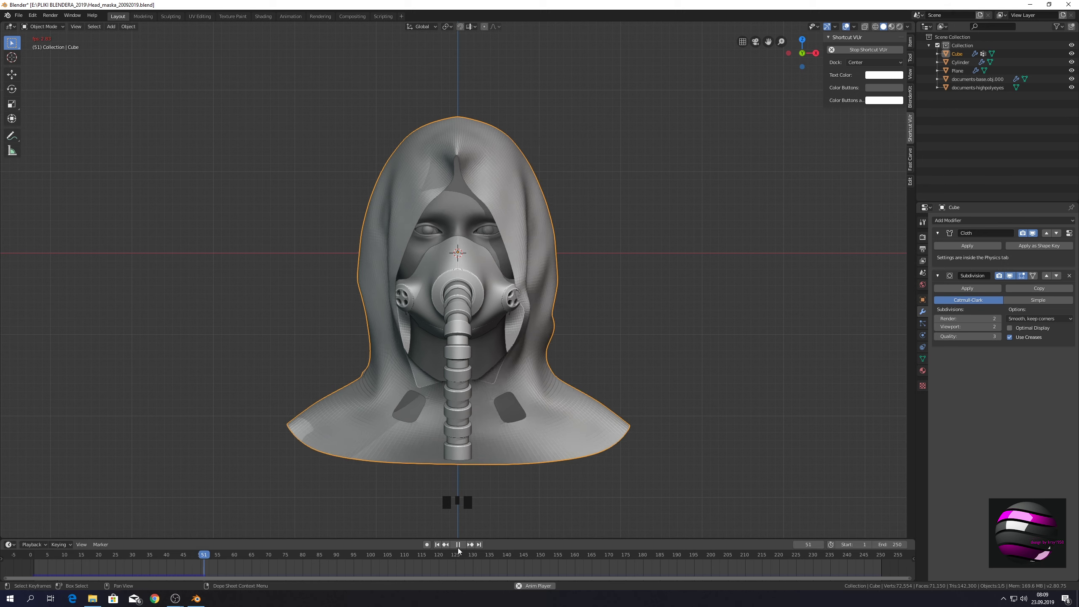
click(447, 546)
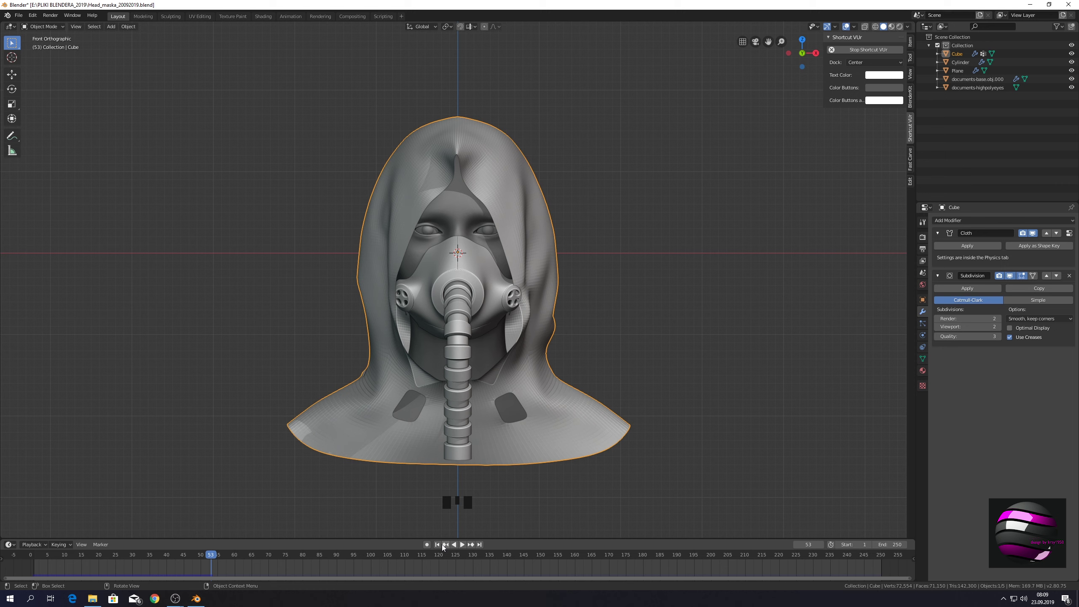
click(438, 547)
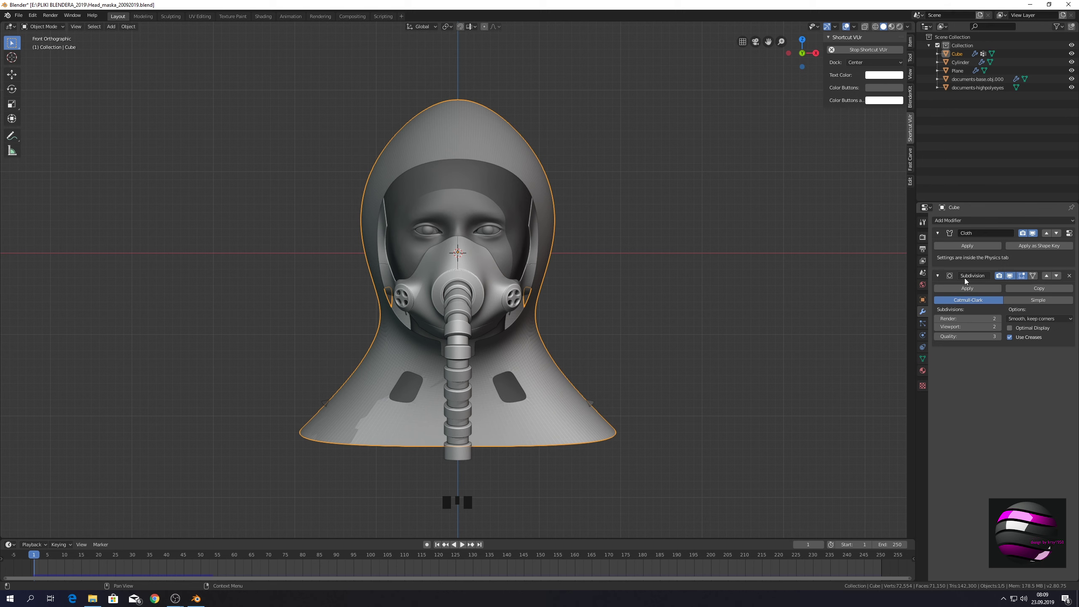
- Move the Subdivision modifier above Cloth in the stack and replay the simulation
click(1049, 279)
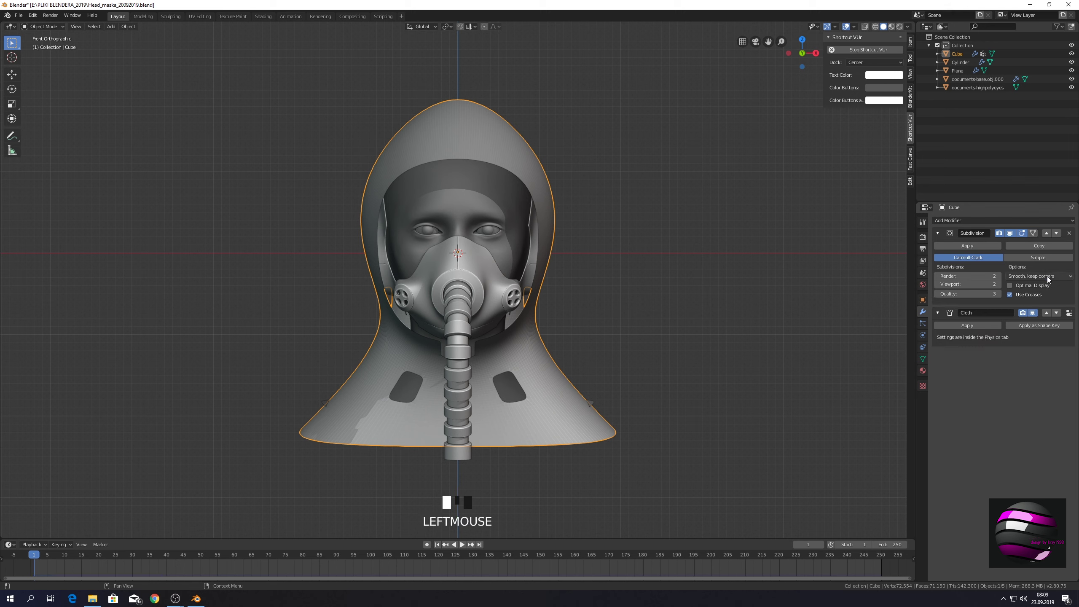
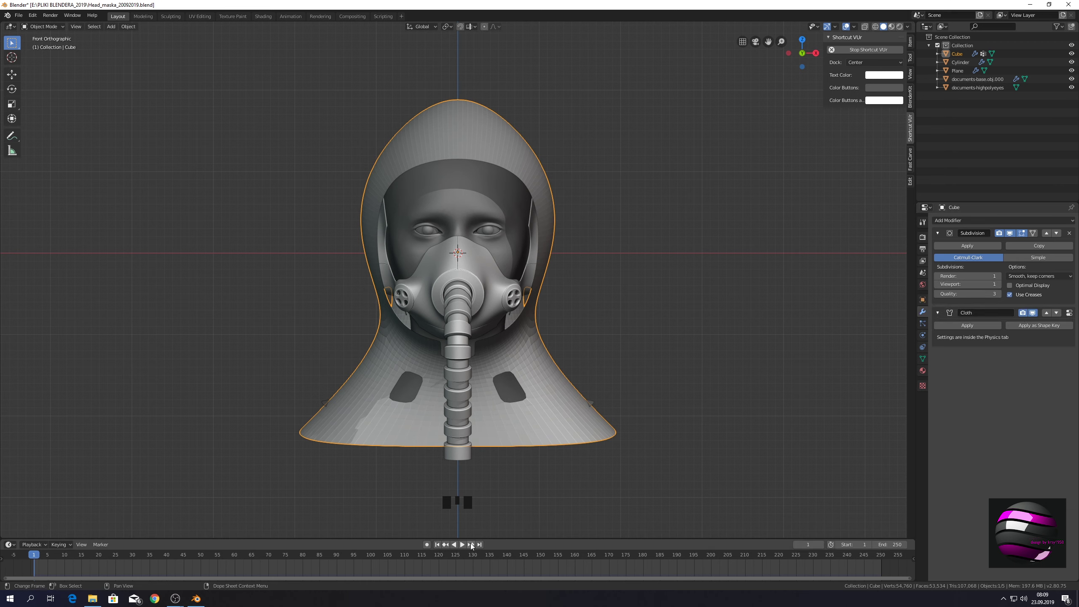
click(463, 548)
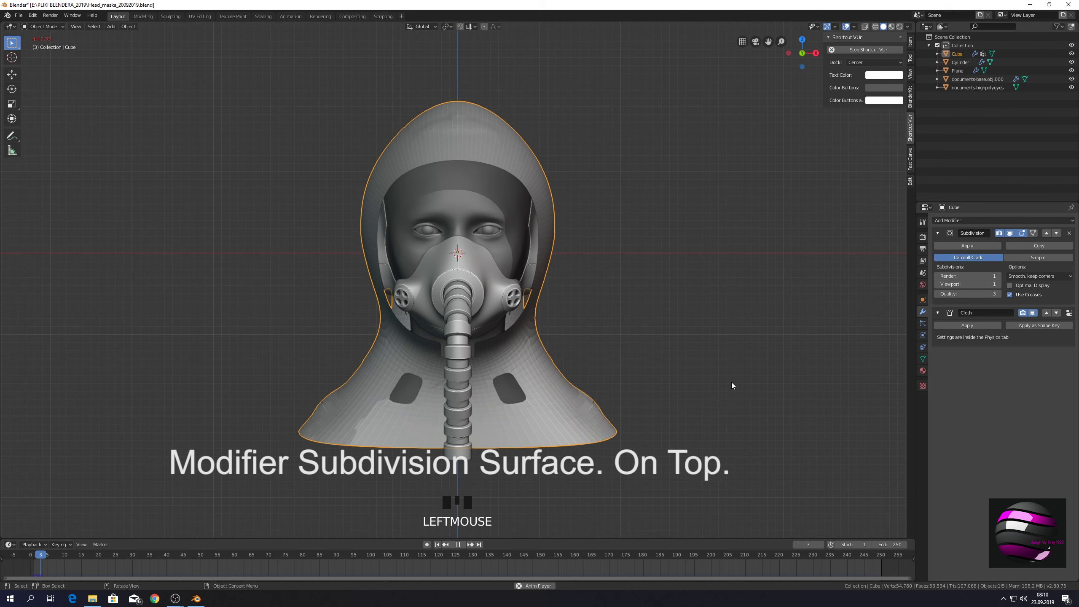
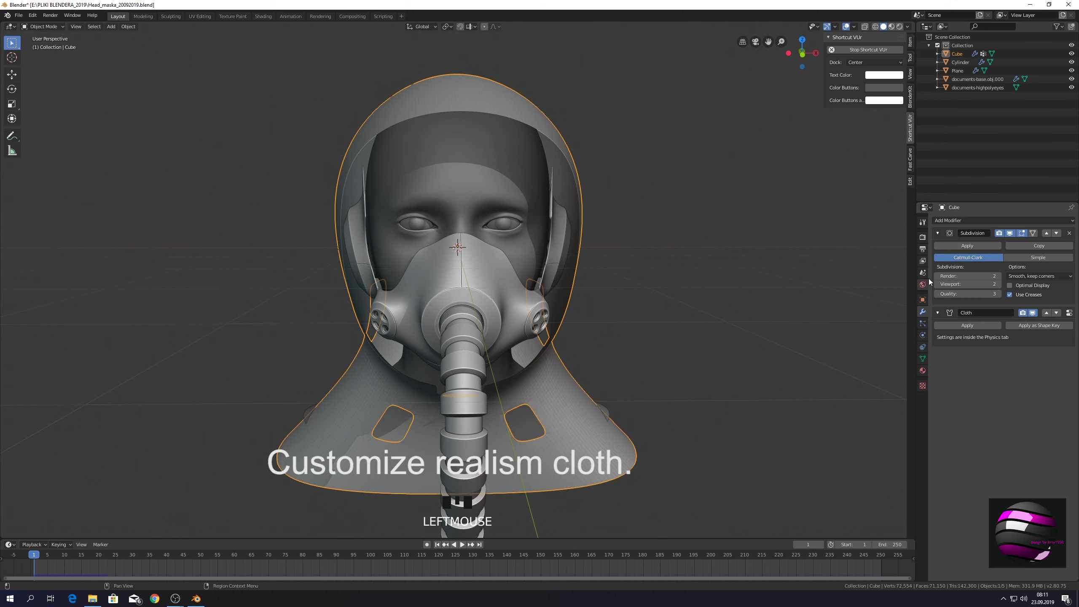
- Drop the hood's Subdivision level to 1 and rerun the cloth drape over the head
click(941, 278)
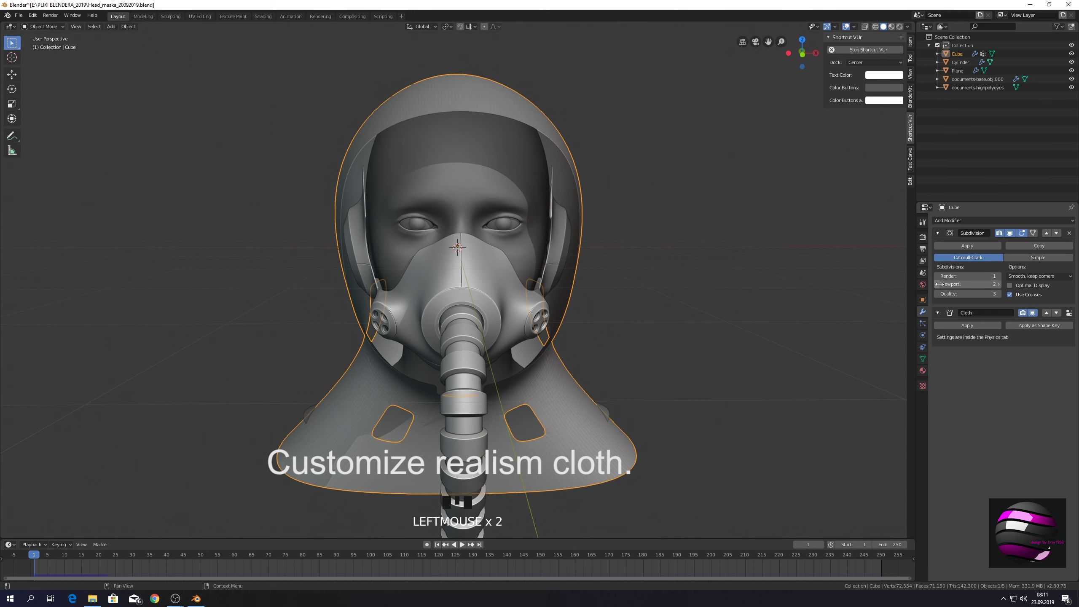
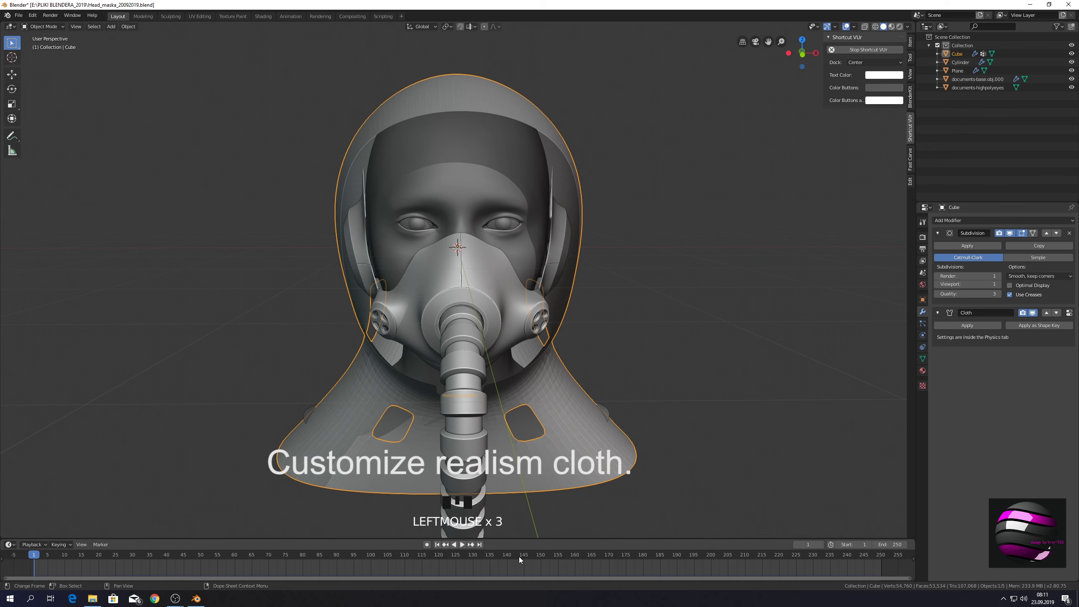
click(466, 545)
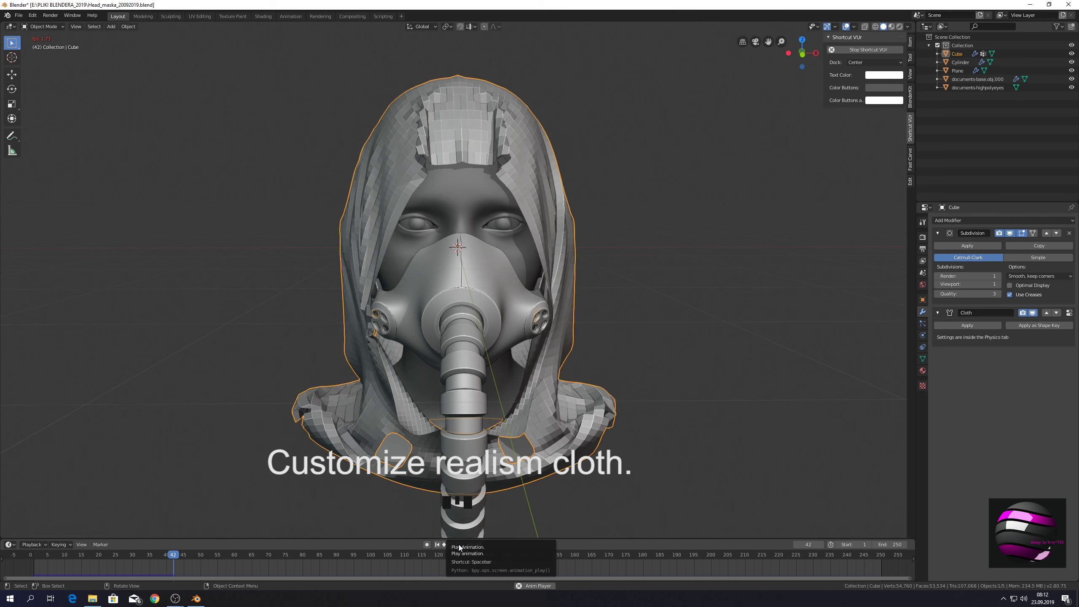
drag(762, 482, 685, 471)
drag(685, 471, 690, 457)
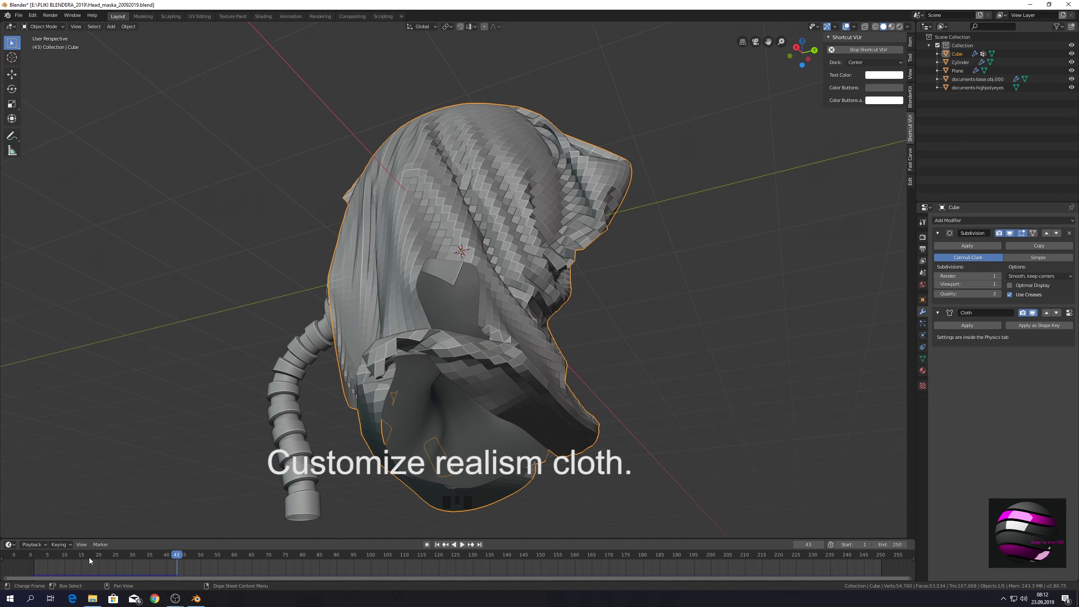
- Scrub back to frame 34, inspect the hood's folds, and return to front view
drag(173, 556, 150, 555)
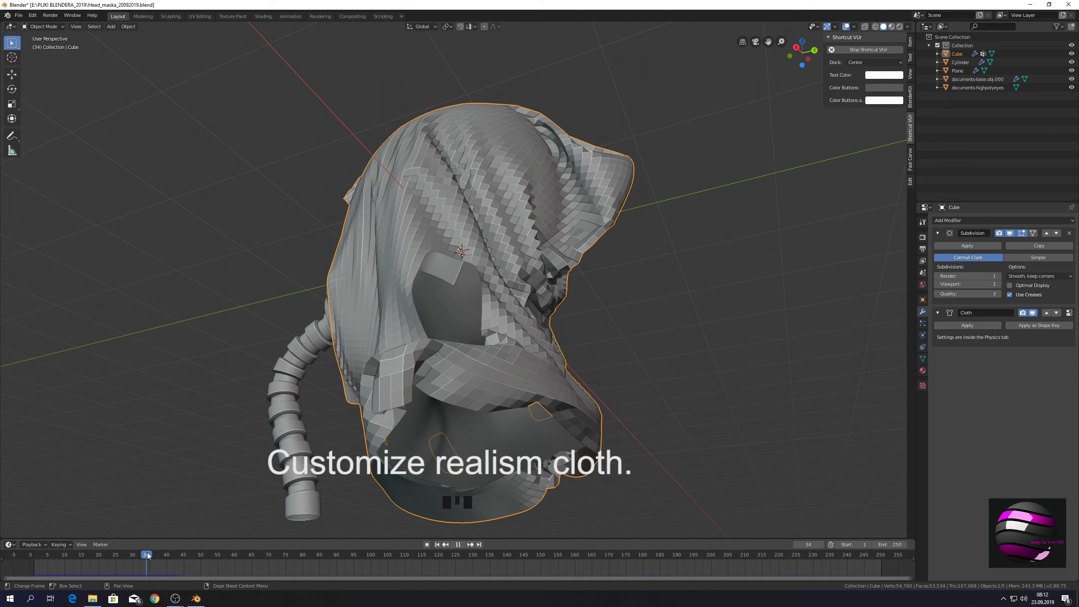
drag(550, 384, 500, 387)
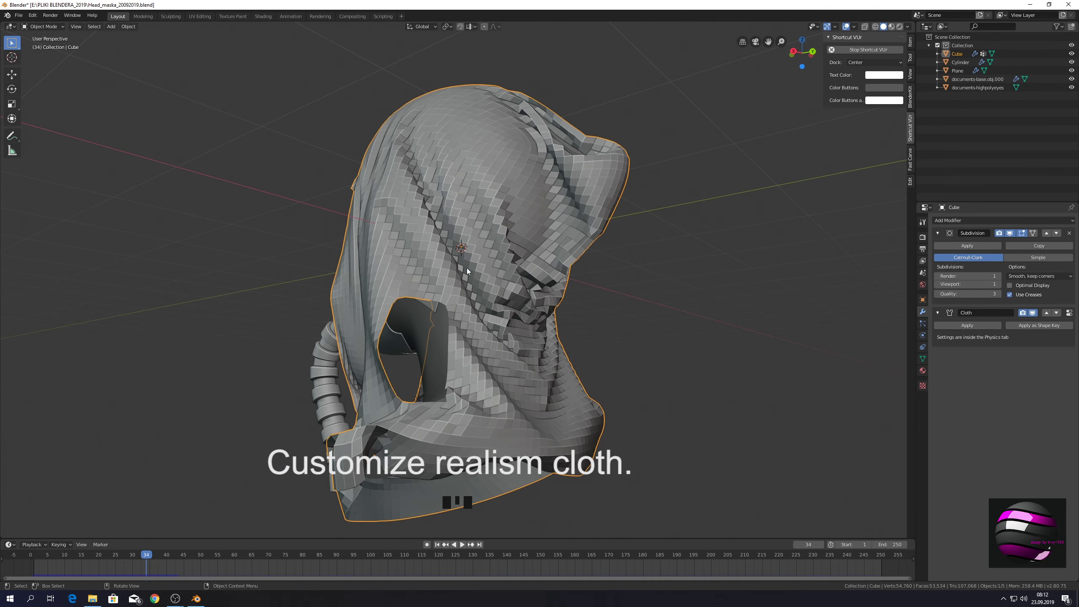
drag(539, 259, 597, 268)
key(KP_1)
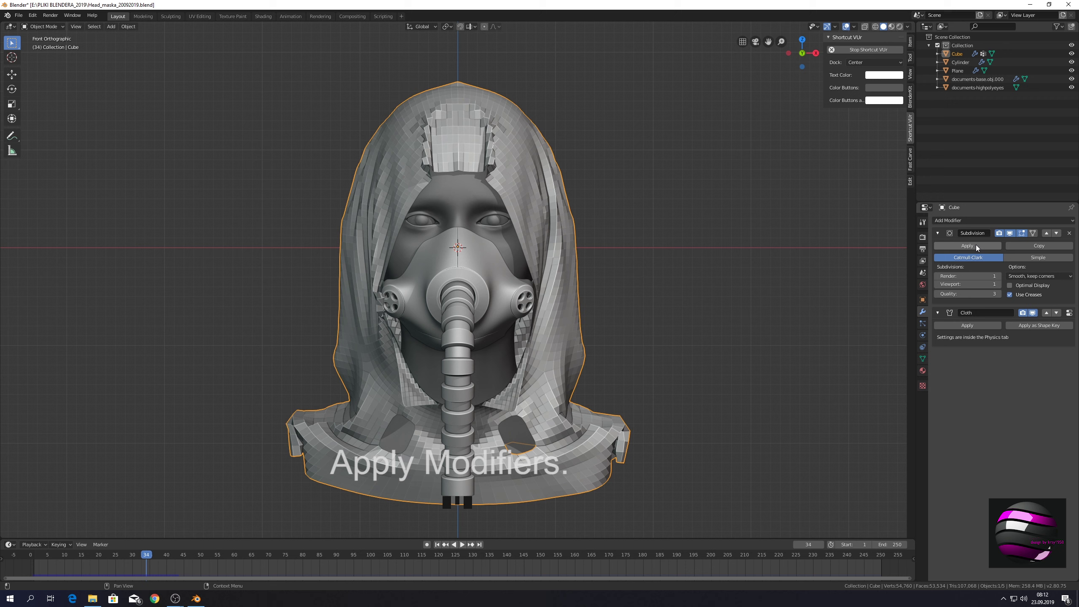
- Apply the Subdivision and Cloth modifiers on the hood and remove the head's Collision physics
click(979, 247)
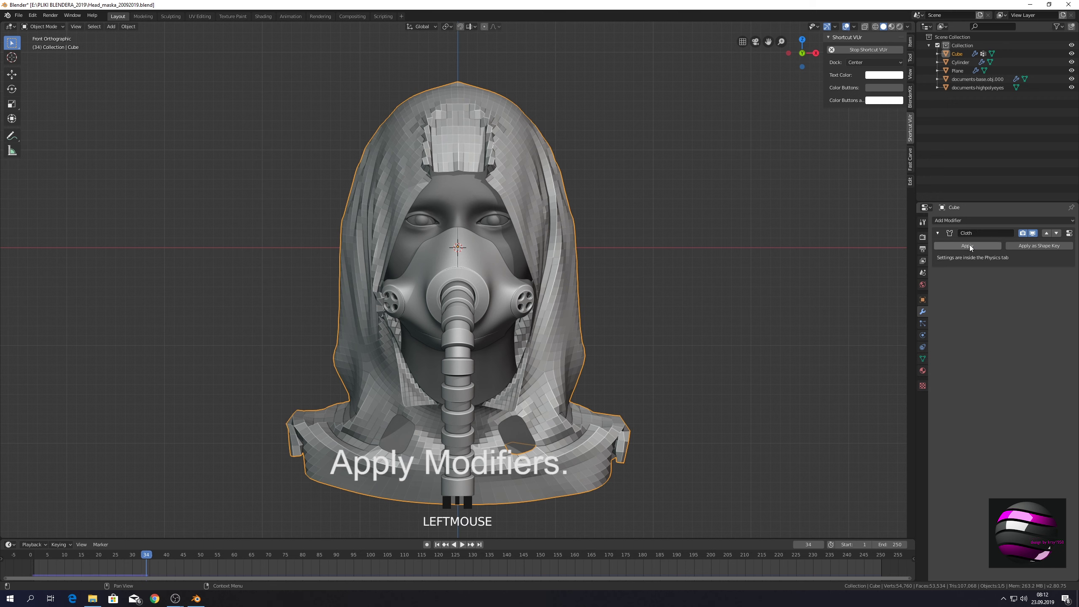
click(972, 247)
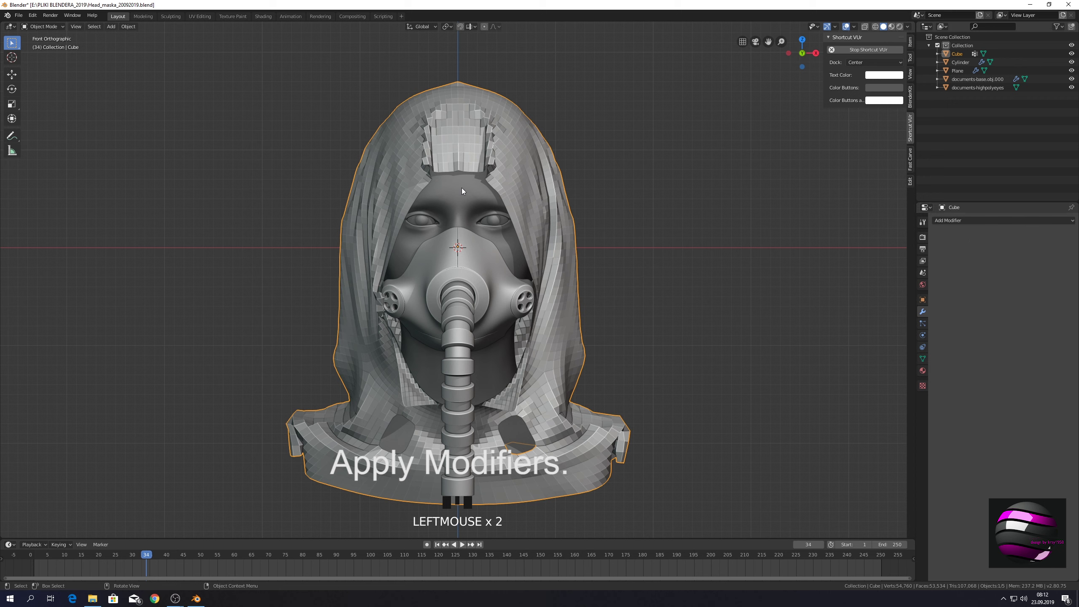
click(460, 189)
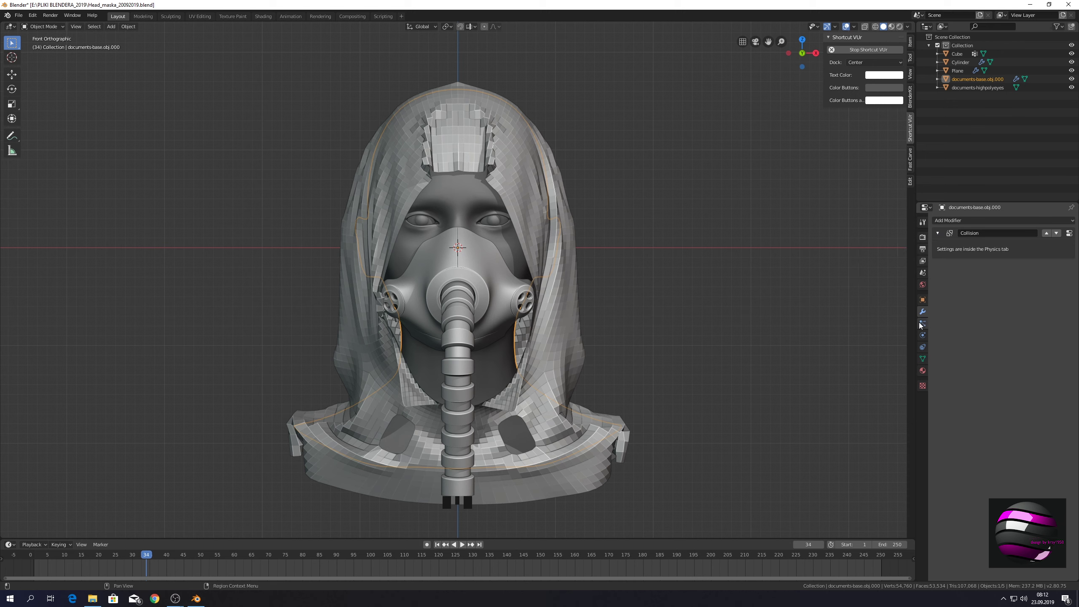
click(922, 336)
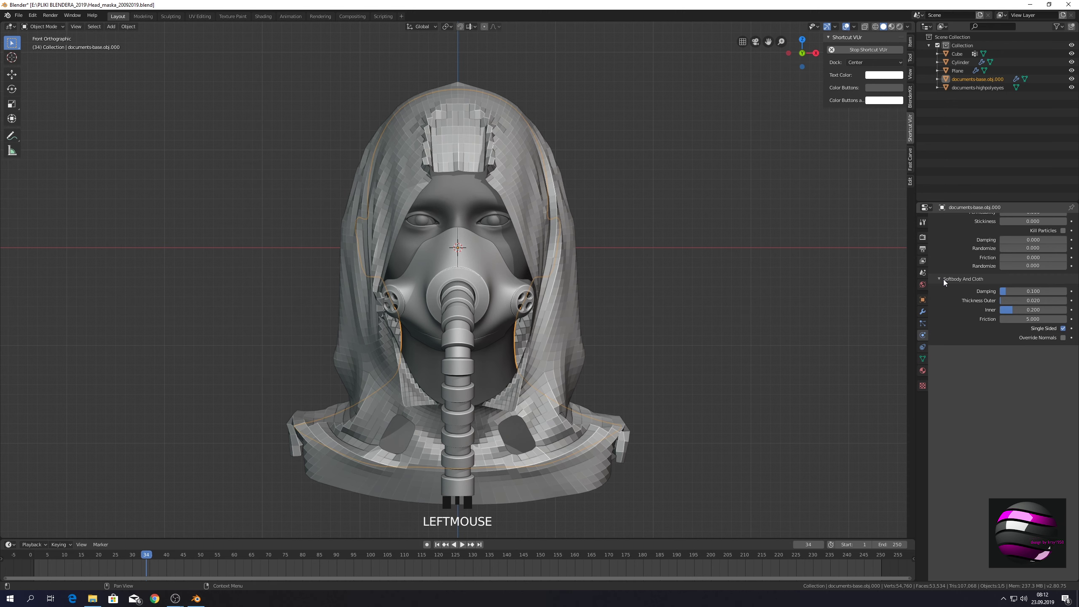
scroll(up, 3)
click(968, 244)
- Remove Collision from the mask plane and tube, then reselect the draped hood
click(488, 261)
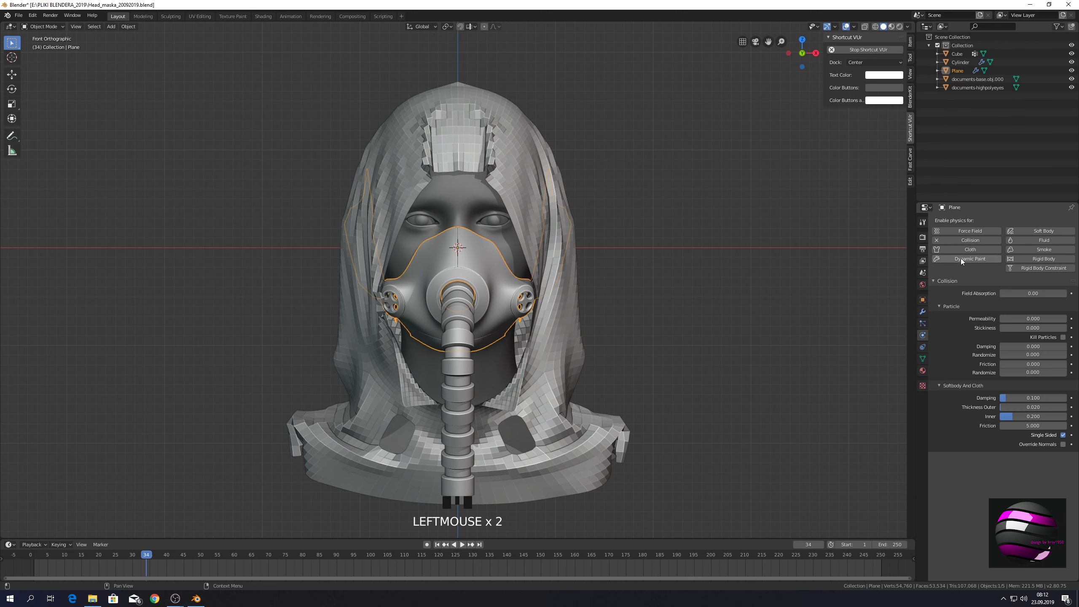
click(976, 242)
click(467, 346)
click(973, 242)
scroll(down, 3)
click(549, 257)
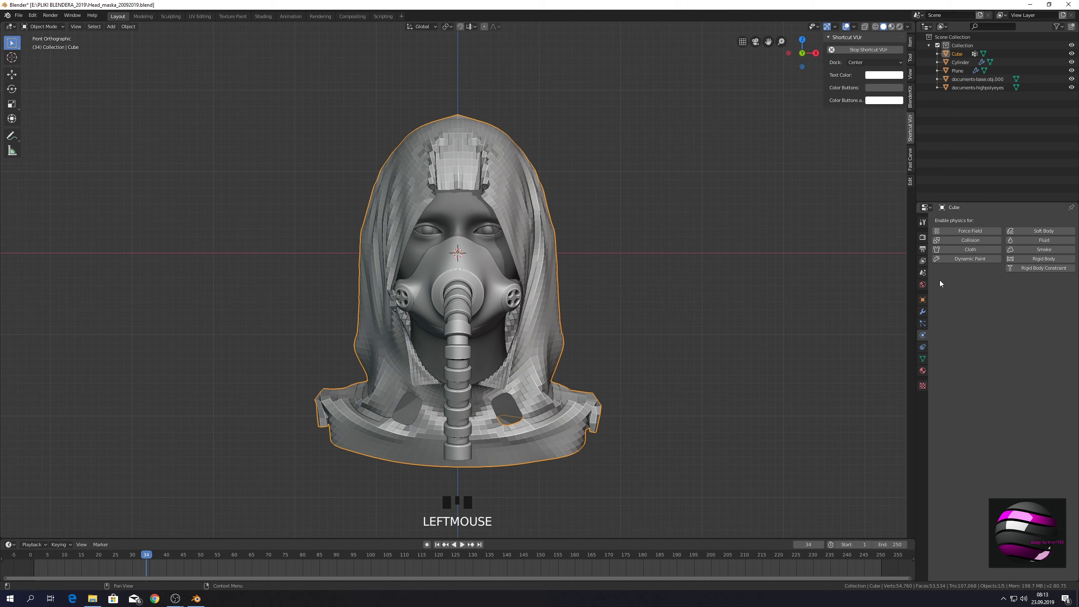